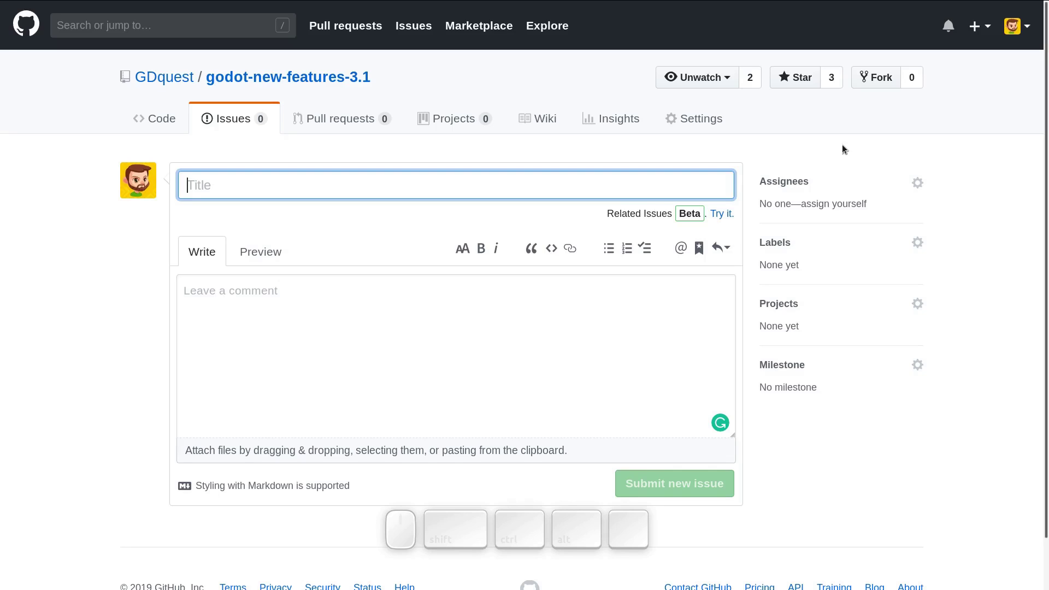
Return to the godot-new-features-3.1 Issues list, trying the g i and g p navigation shortcuts
click(982, 138)
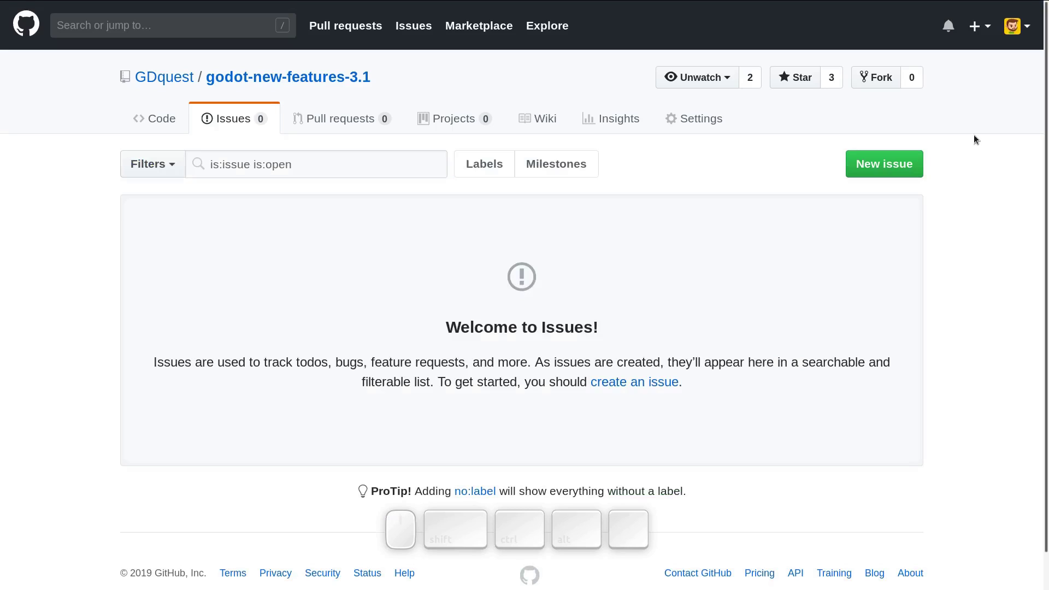
key(g)
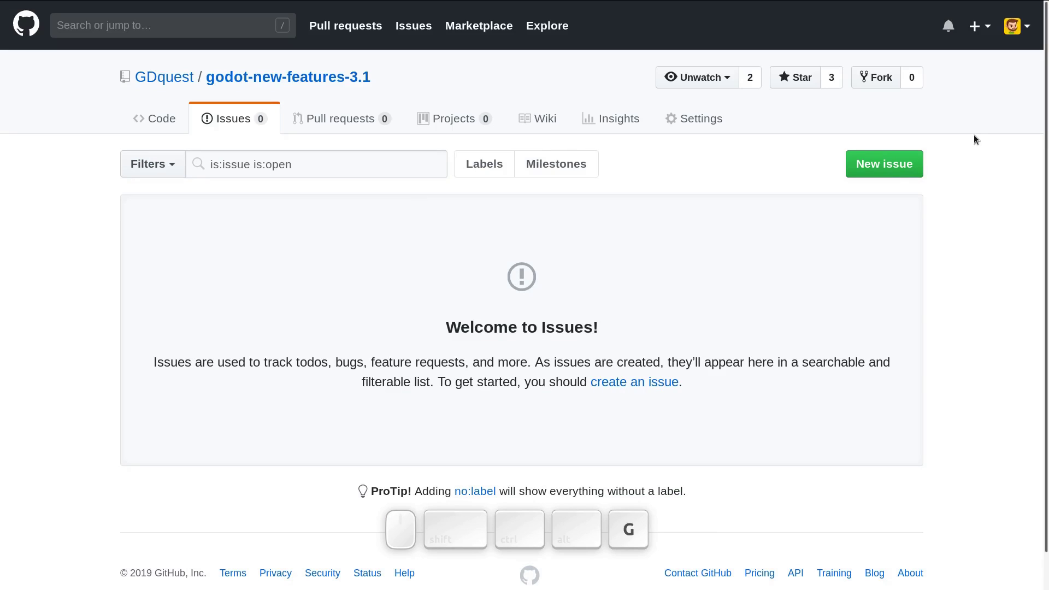
key(i)
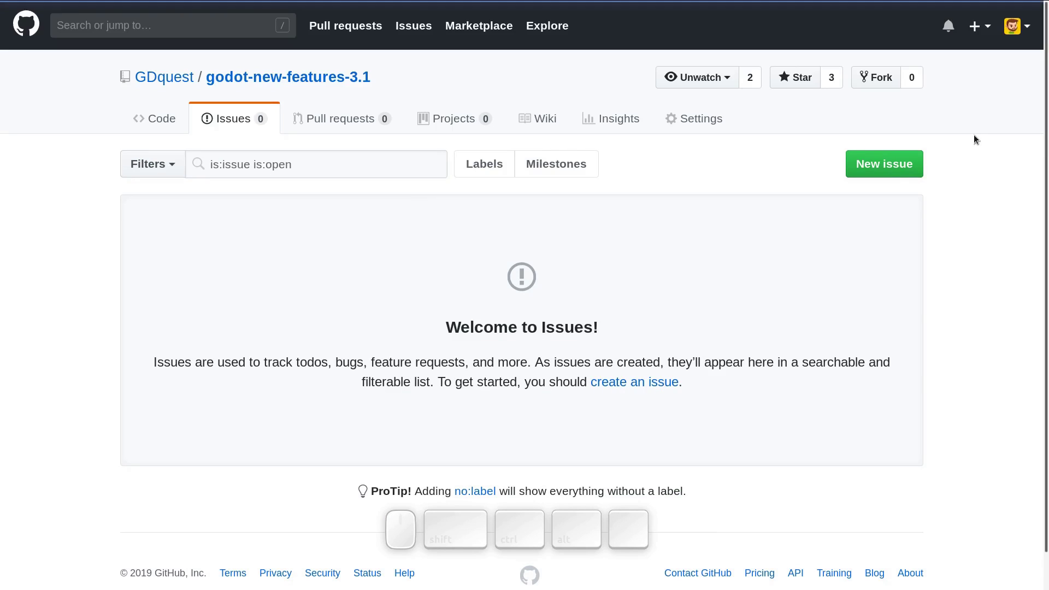
key(g)
key(p)
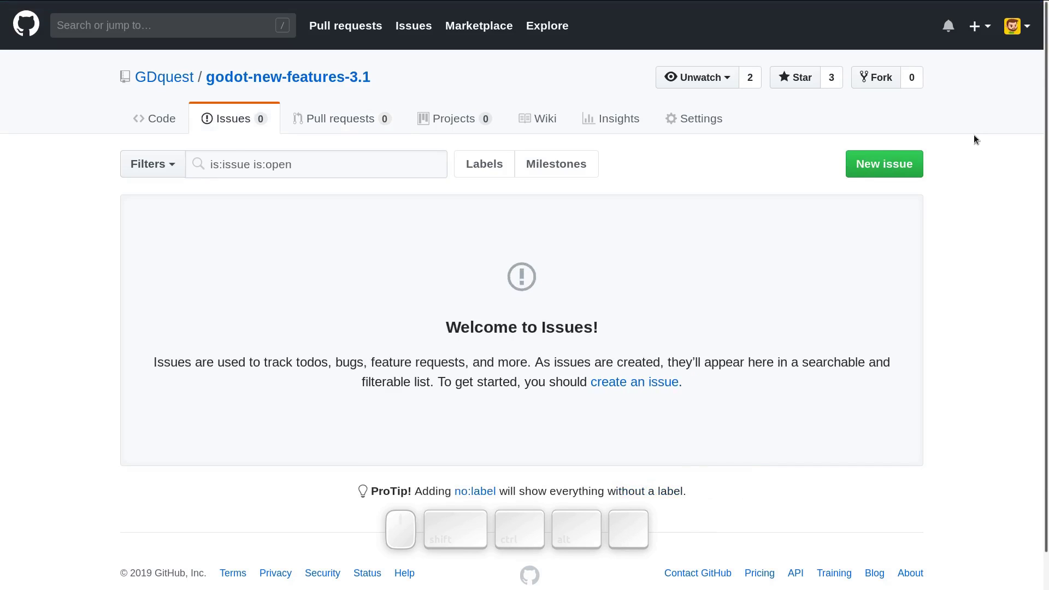
Show the keyboard shortcuts help and run a page search for 'new' to reach the New issue link
key(shift+/)
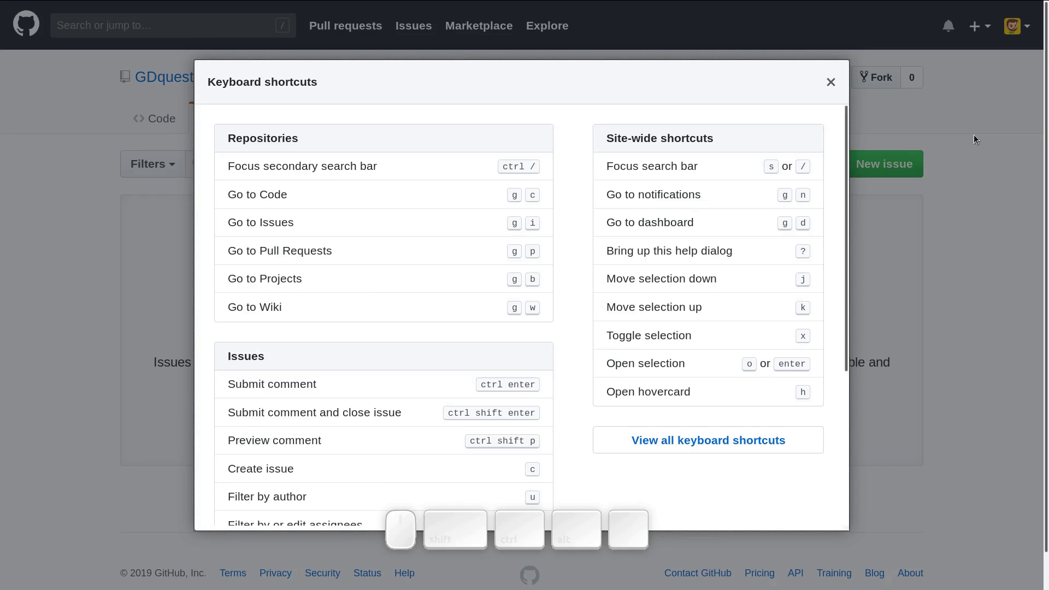
key(ctrl+f)
key(ctrl+n)
key(ctrl+e)
key(ctrl+w)
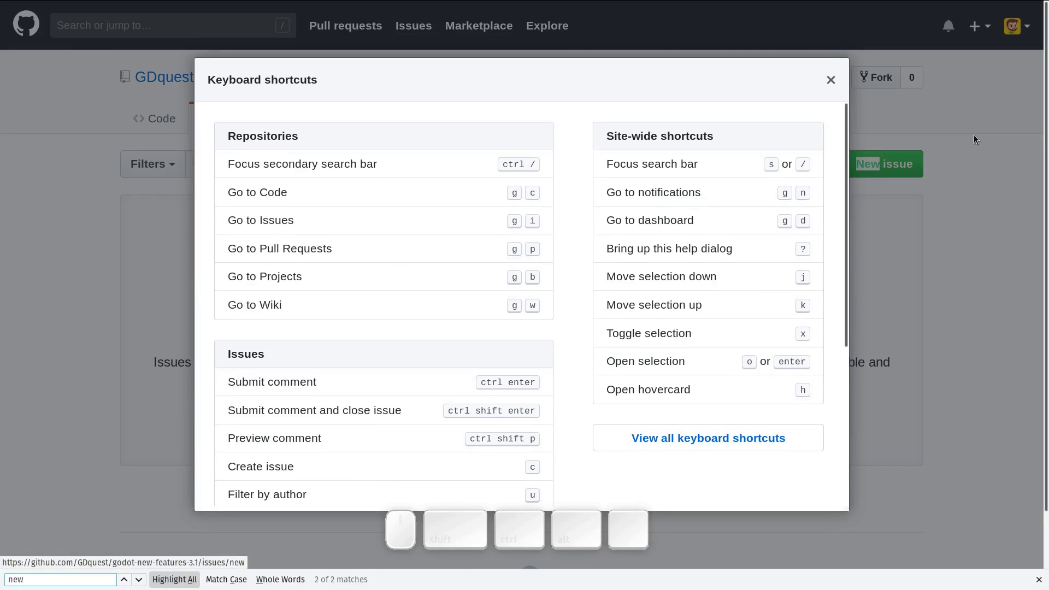
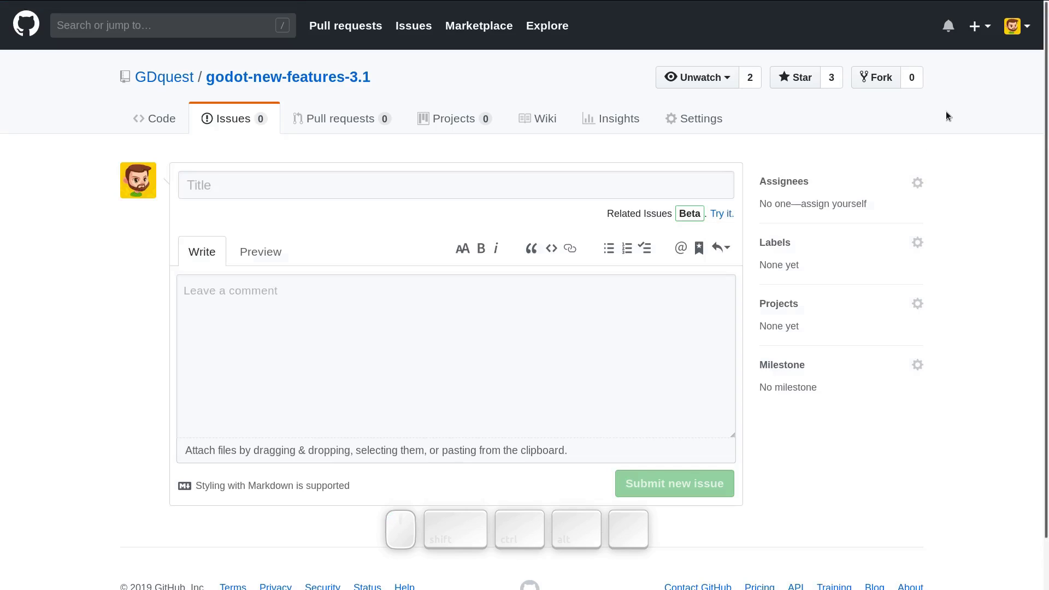
key(Tab)
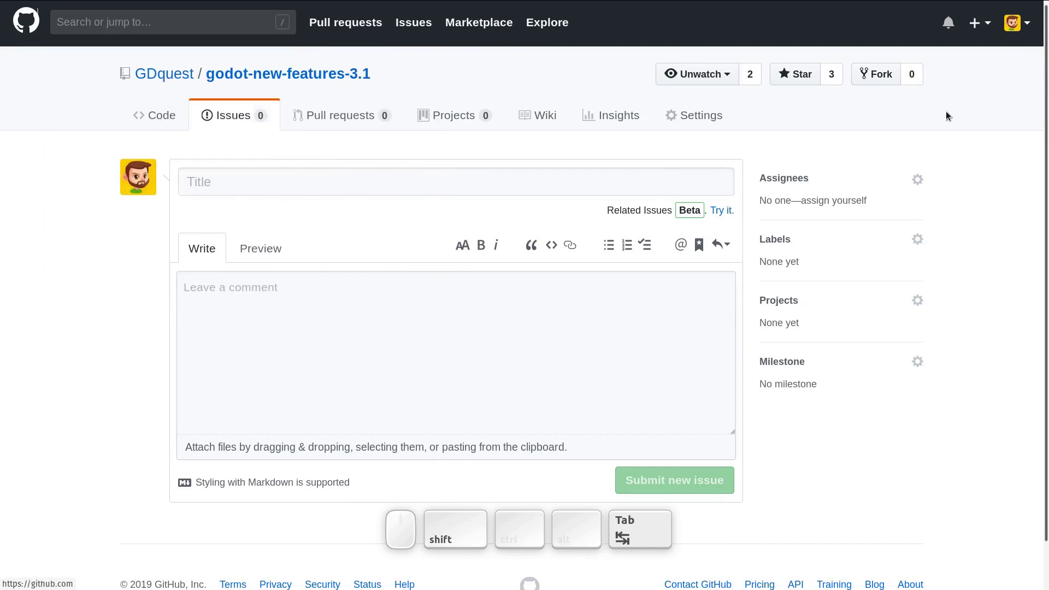
key(shift+Tab)
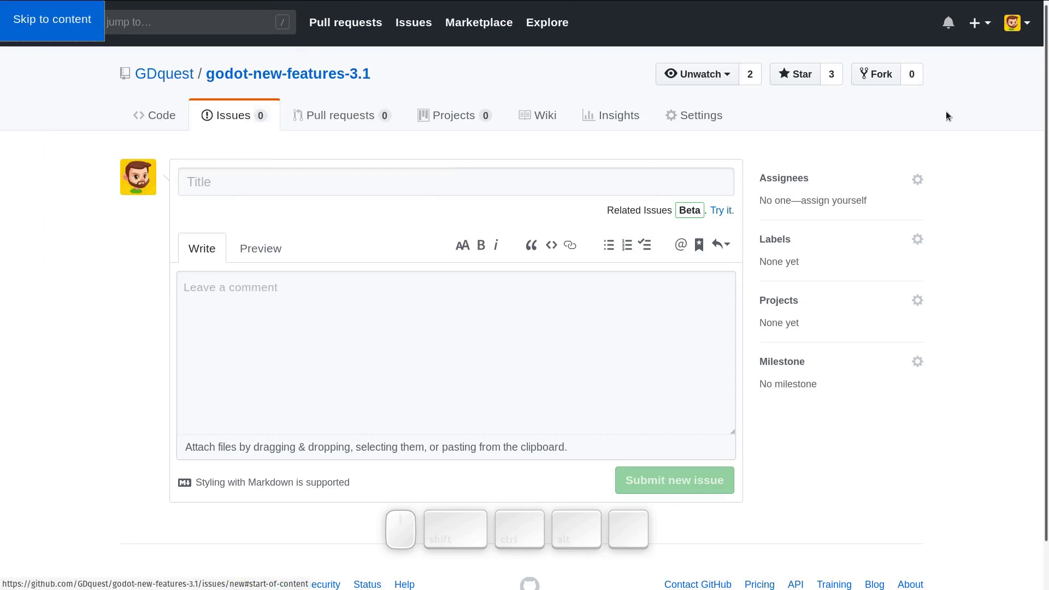
key(Return)
key(Tab)
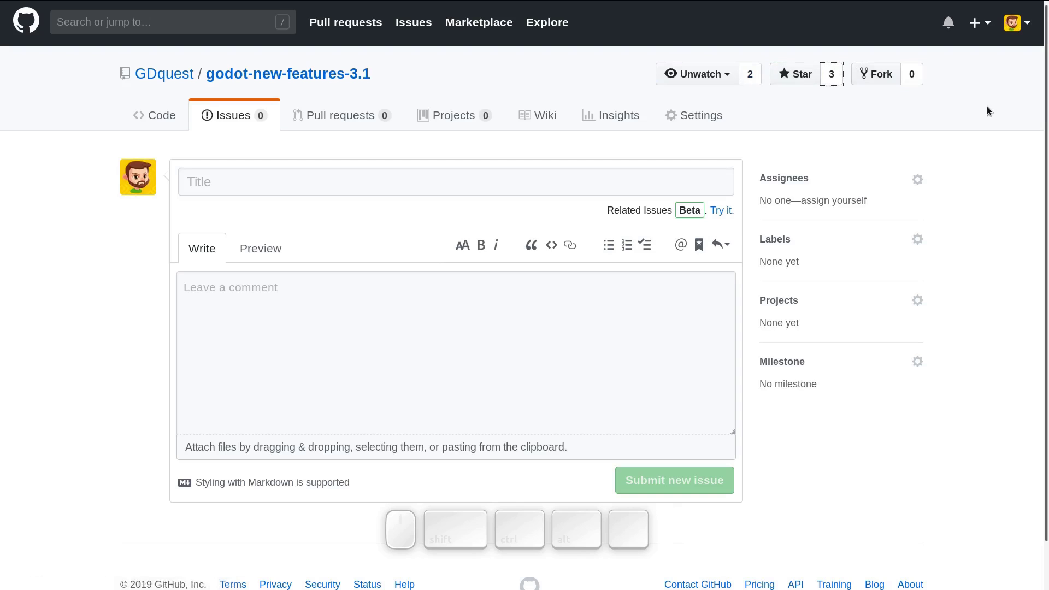
key(Tab)
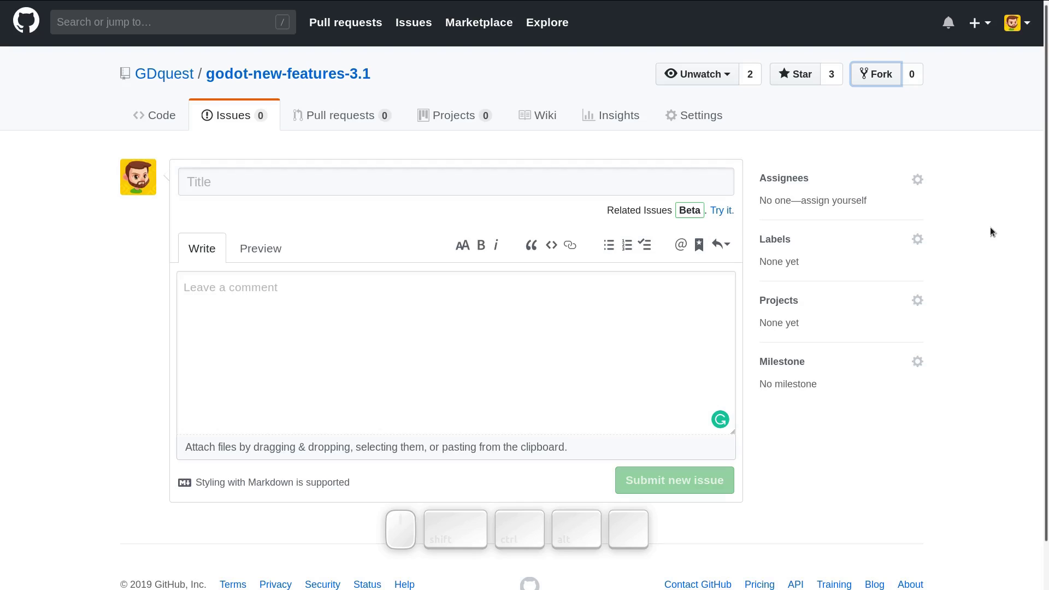
Find 'Tit' on the page and escape the search so the issue Title field gains focus
key(ctrl+f)
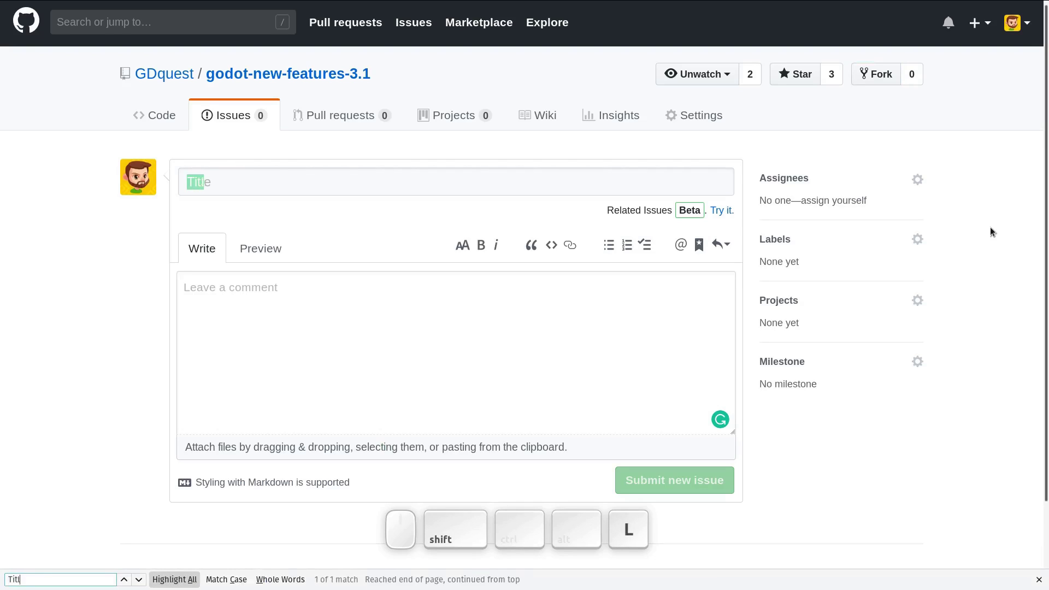
key(BackSpace)
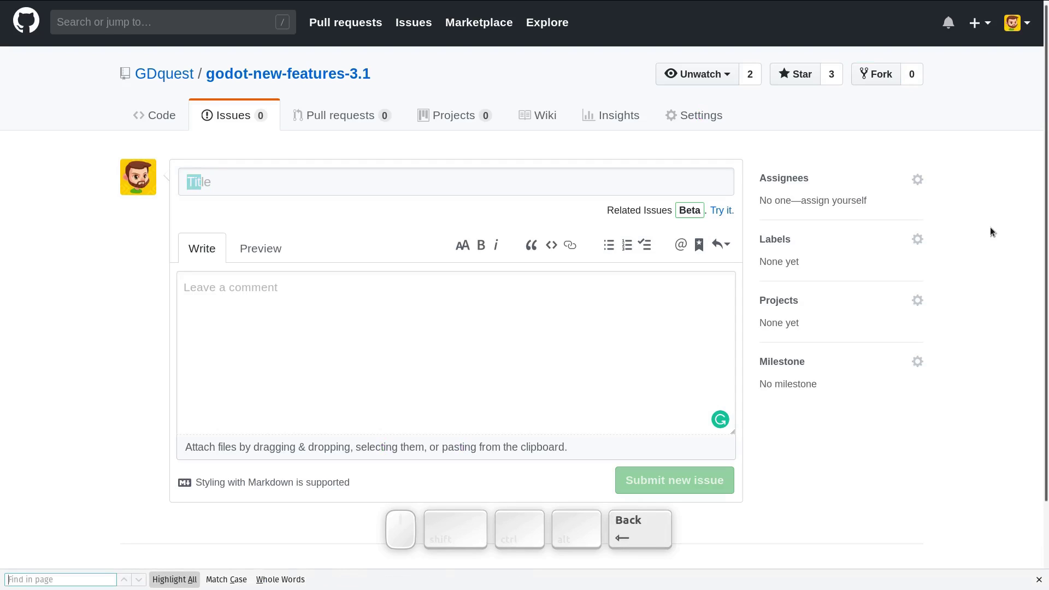
key(ctrl+f)
key(ctrl+shift+t)
key(shift+i)
key(t)
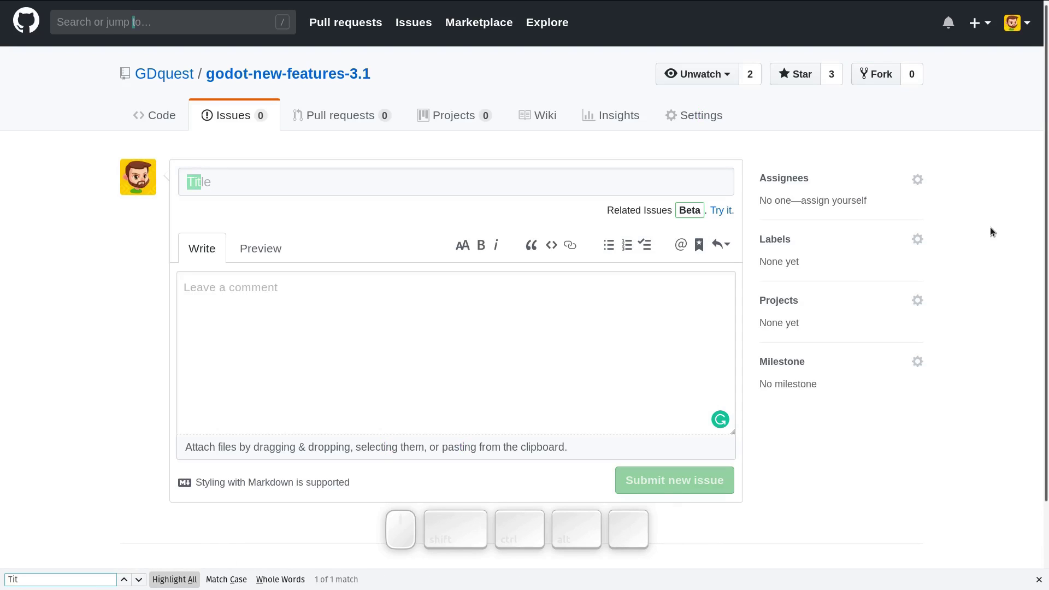
key(Escape)
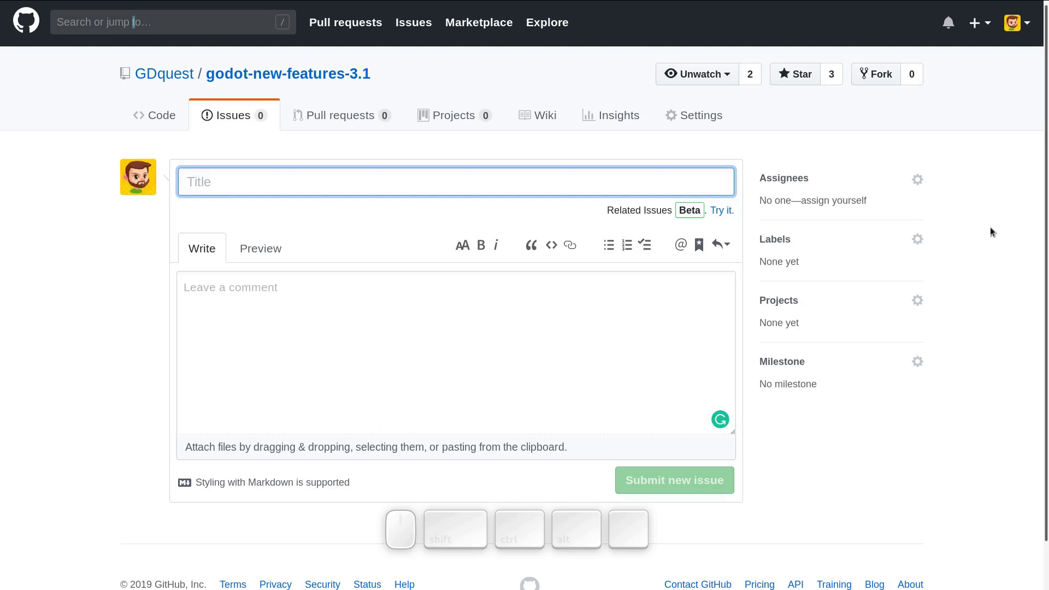
Jump to the KinematicBody2D heading in the Emacs Godot 3.1 notes, then return to GitHub
key(alt+Tab)
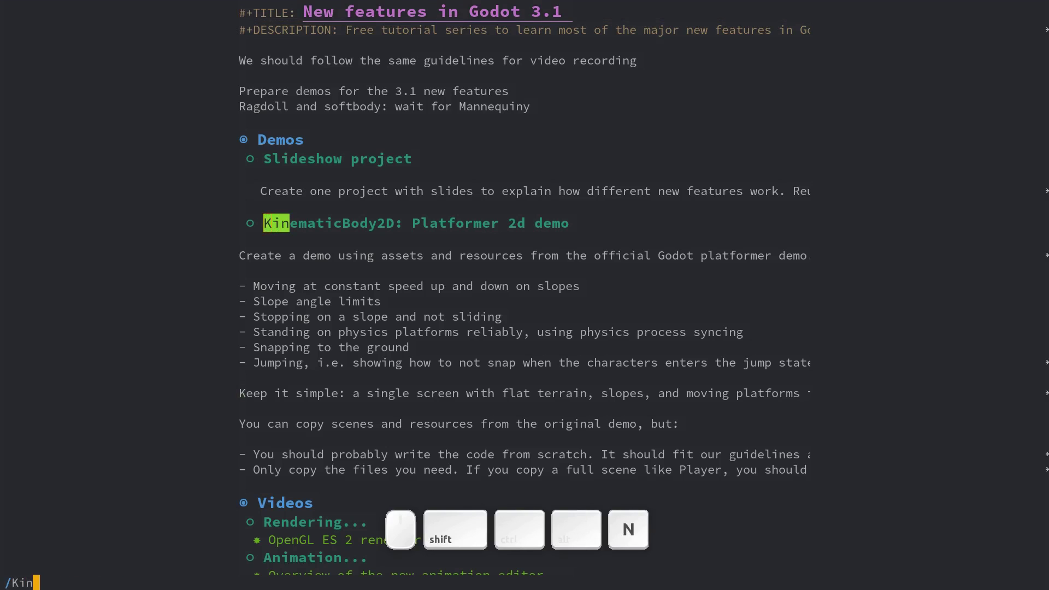
key(shift+Escape)
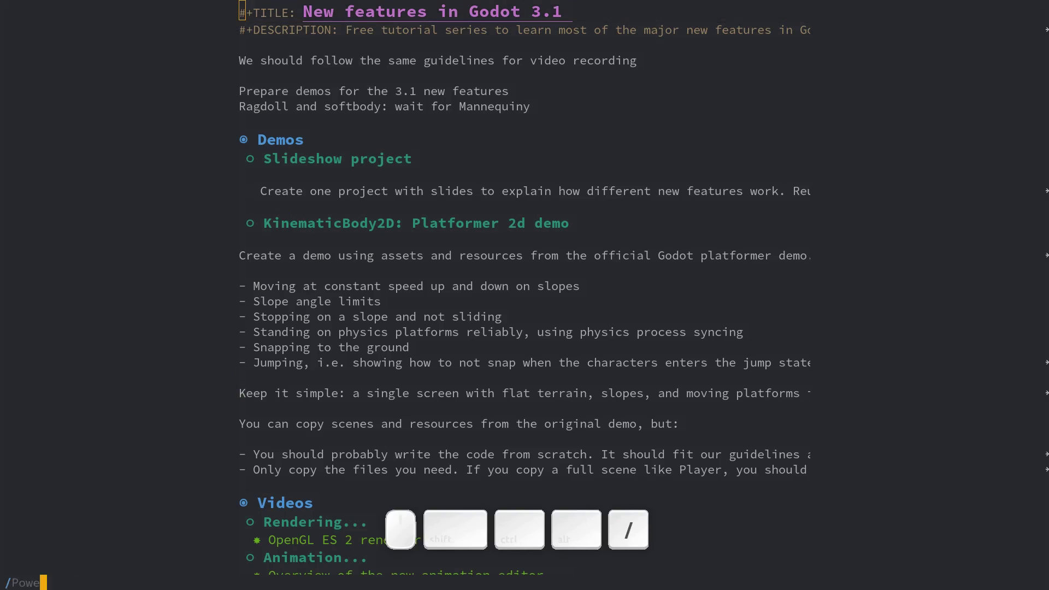
key(shift+Return)
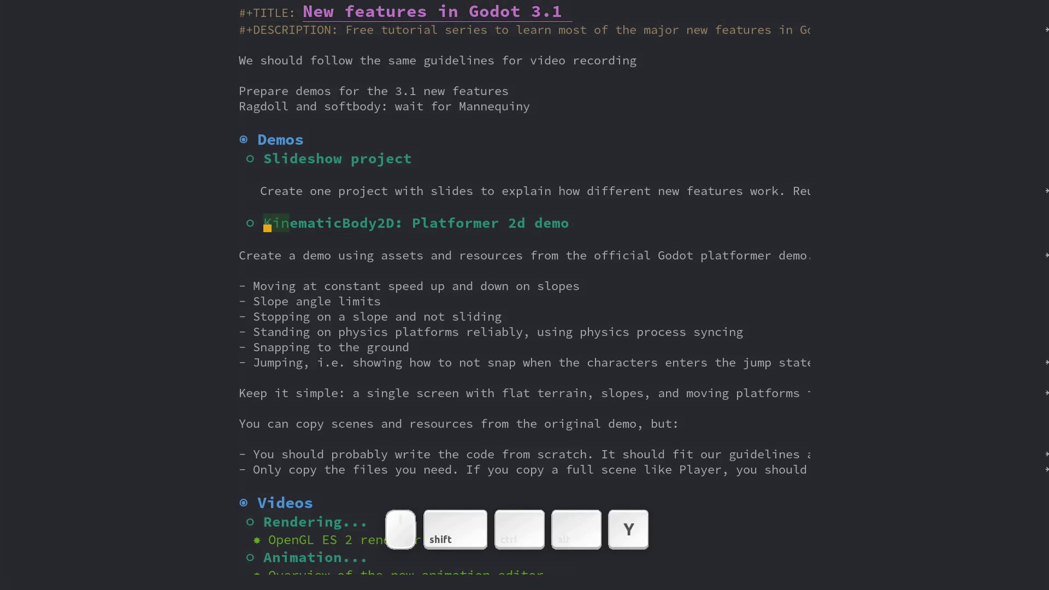
key(shift+alt+Tab)
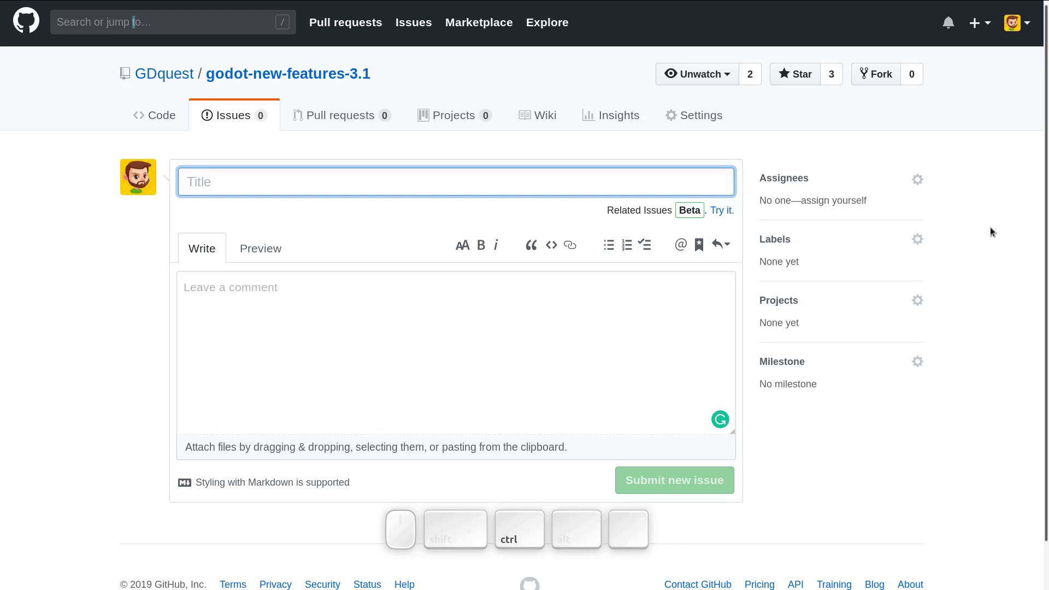
Paste 'KinematicBody2D: Platformer 2d demo' into the issue title field
key(ctrl+v)
key(Tab)
key(shift+Tab)
key(shift+Tab)
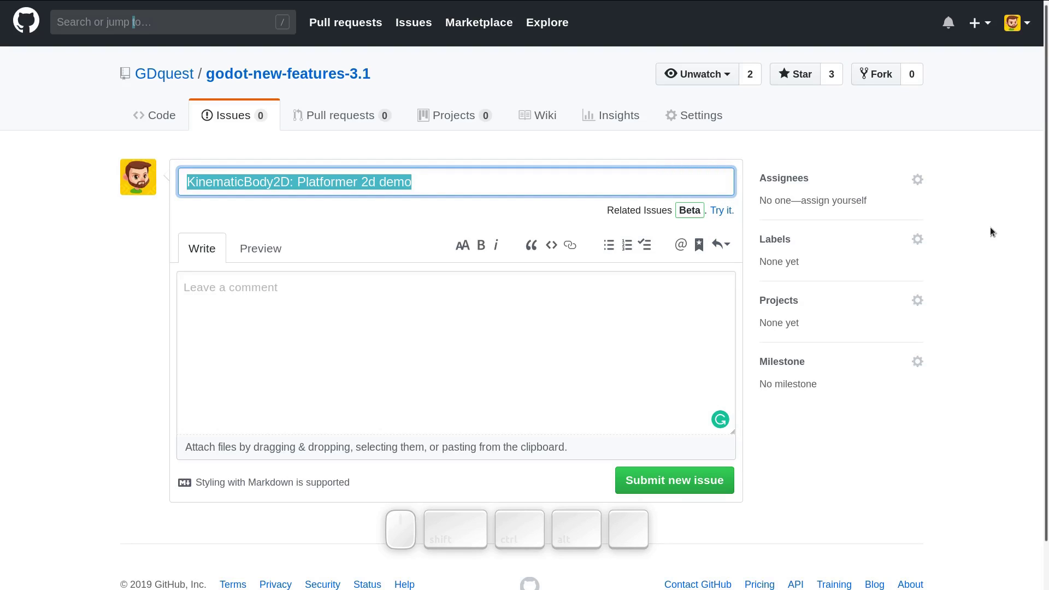
Search the page for 'Leav' and escape to move focus toward the comment box
key(ctrl+f)
key(ctrl+shift+l)
key(ctrl+shift+e)
key(ctrl+shift+a)
key(ctrl+shift+v)
key(Escape)
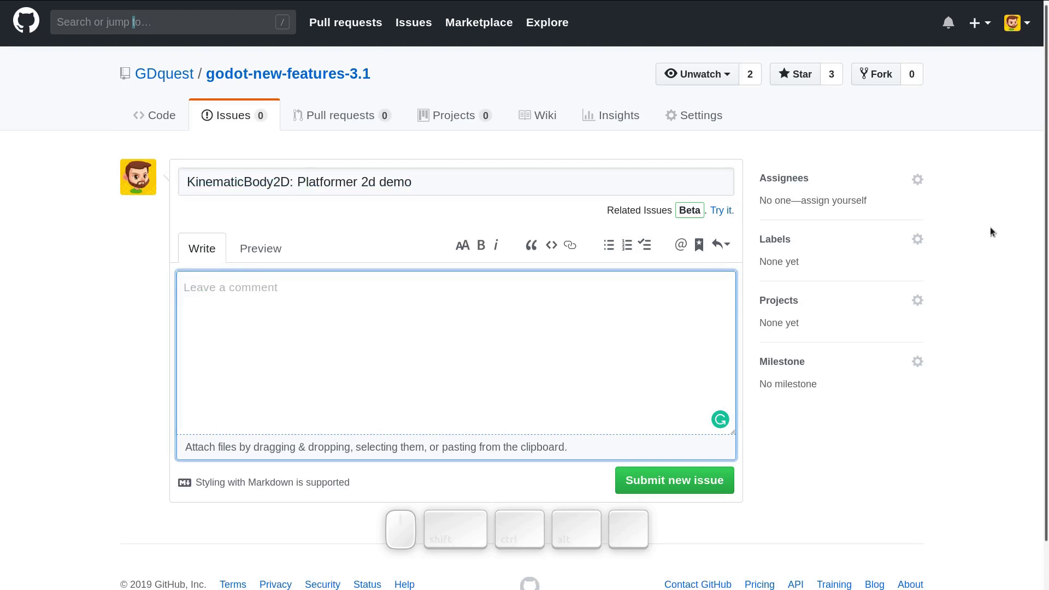
key(shift+Tab)
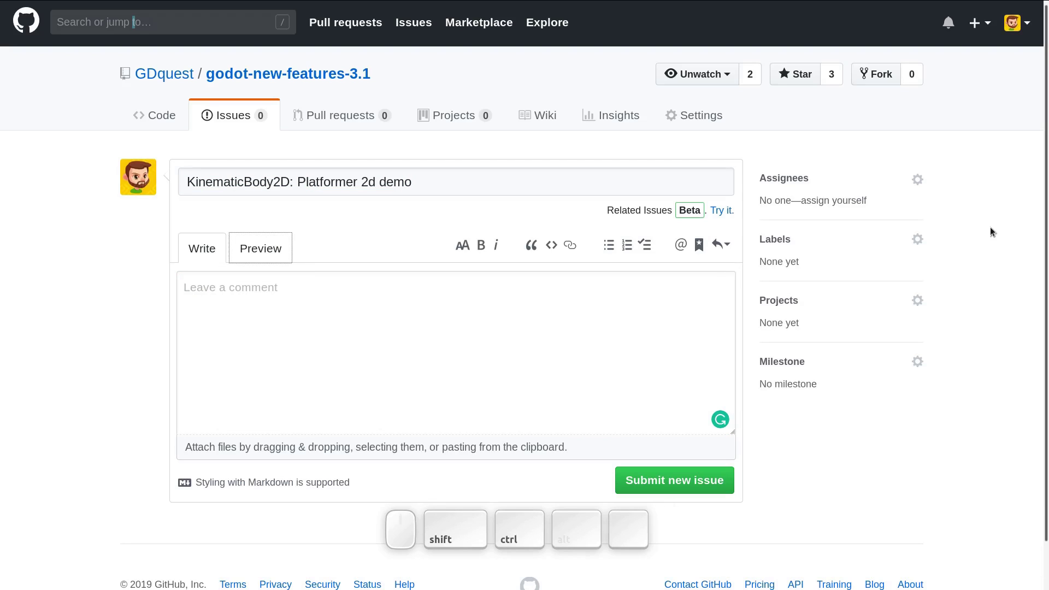
Retry the page search and escape so the empty description box receives focus
key(ctrl+f)
key(ctrl+shift+k)
key(ctrl+shift+i)
key(ctrl+shift+n)
key(Escape)
key(ctrl+f)
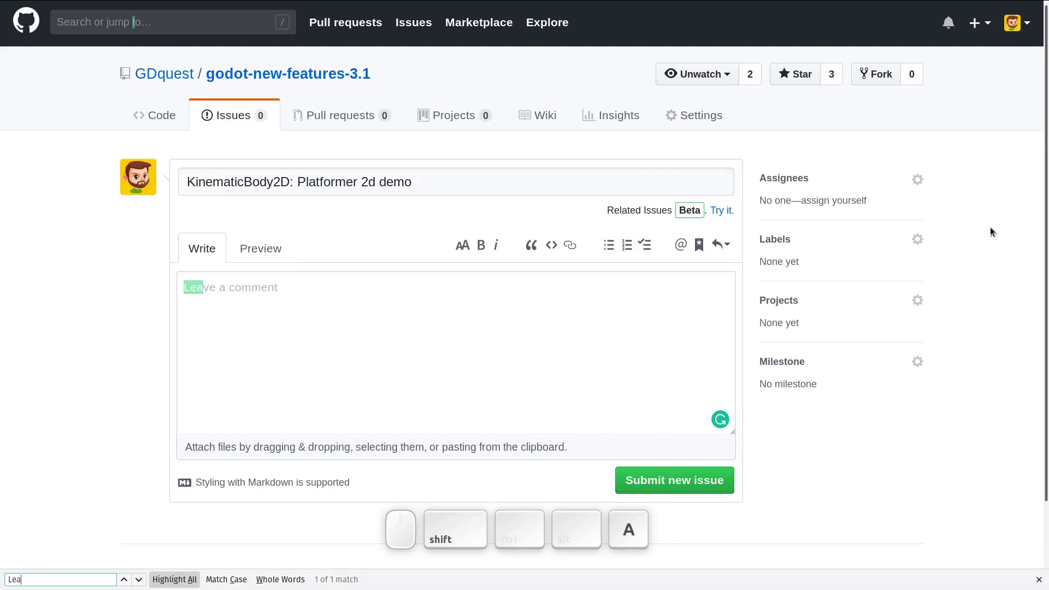
key(Escape)
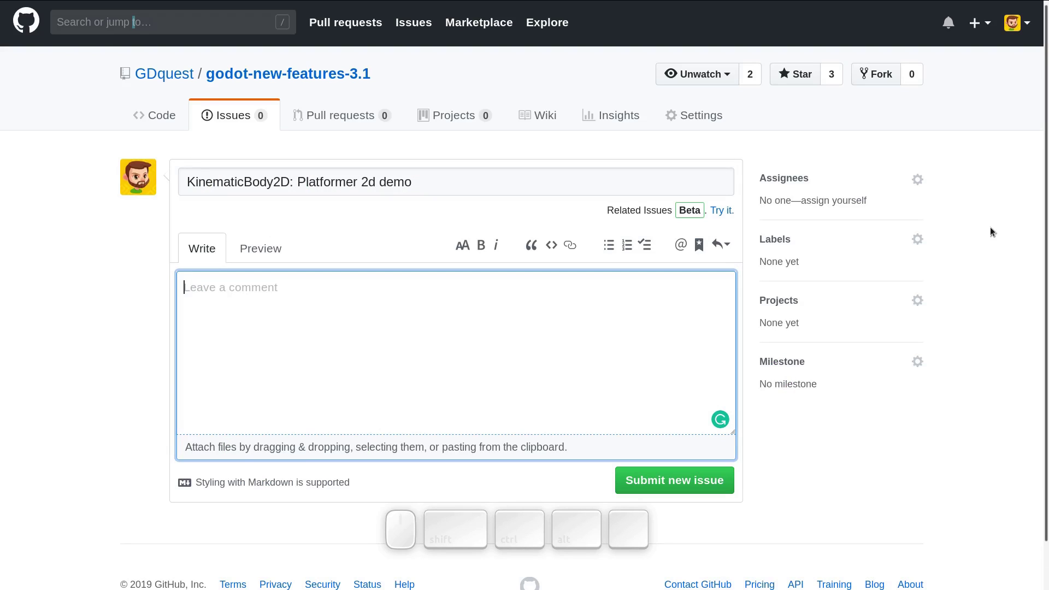
Dismiss overlays and cycle windows back to the issue form, description box still focused
key(alt+Escape)
key(alt+Escape)
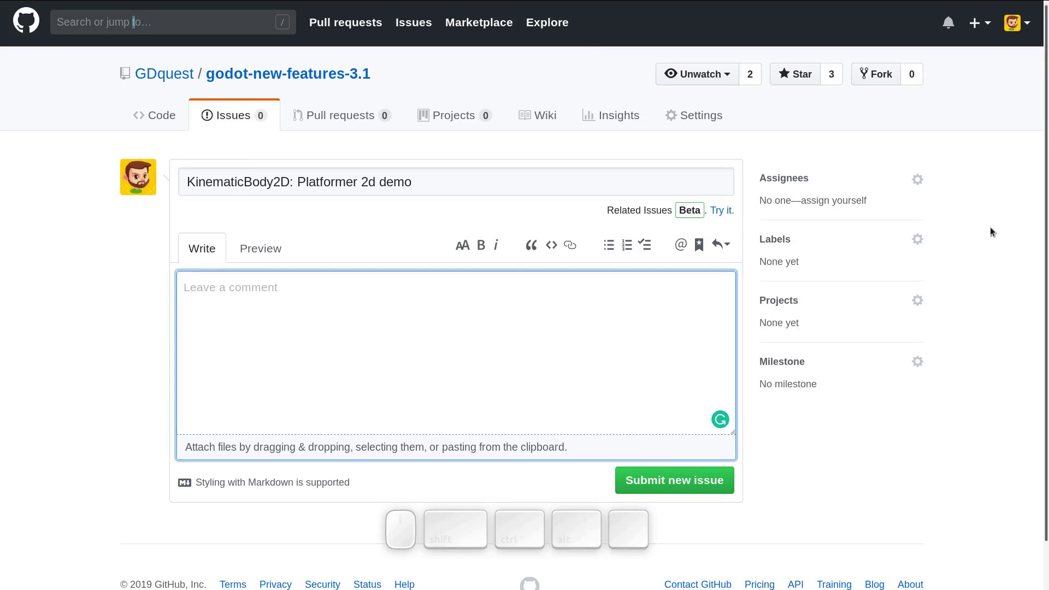
key(Escape)
key(Escape)
key(alt+Tab)
key(alt+Tab)
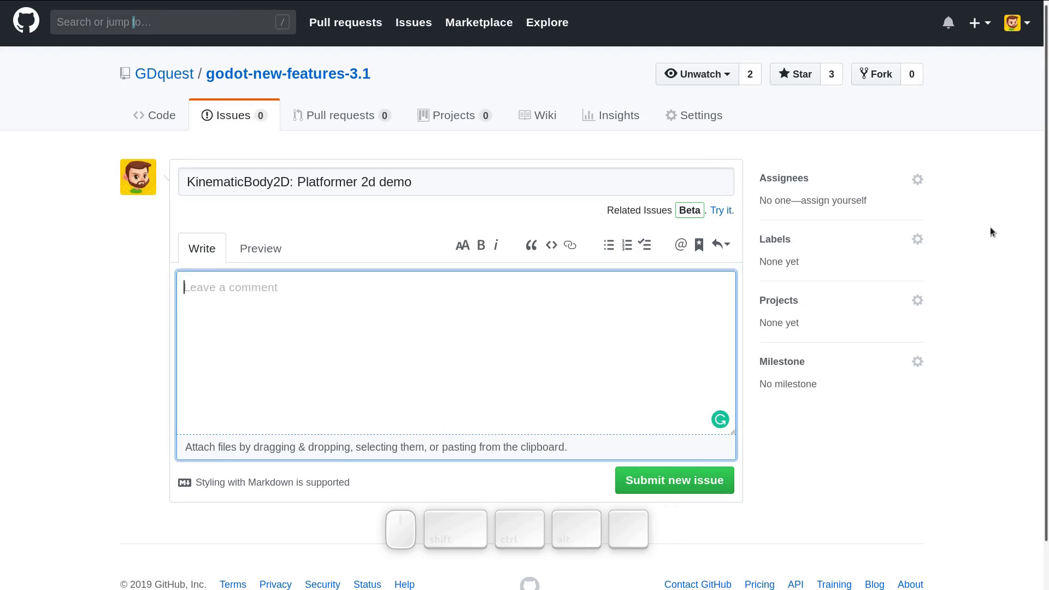
key(Tab)
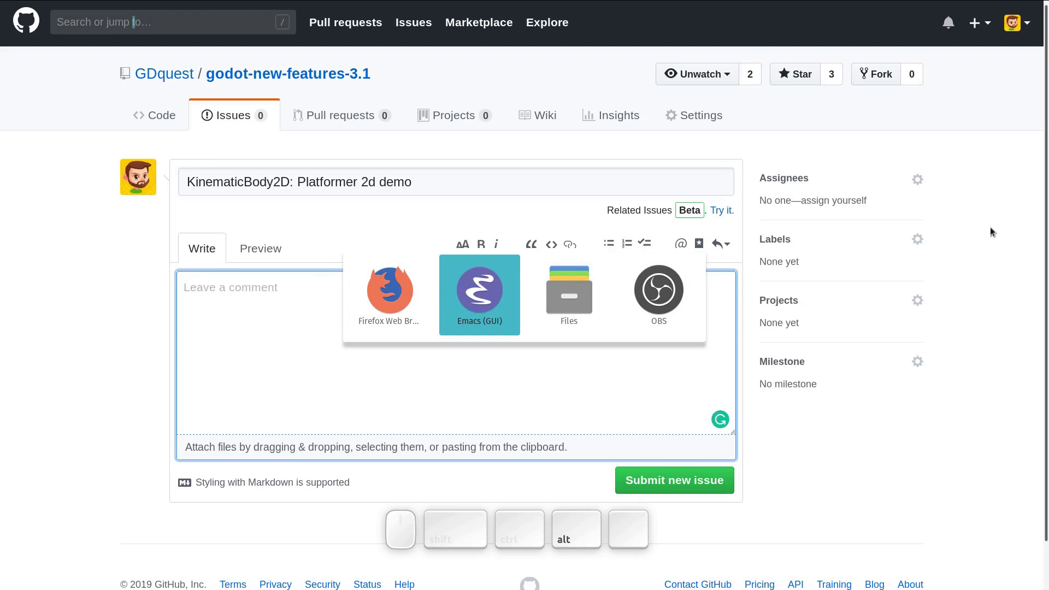
key(shift+alt+Tab)
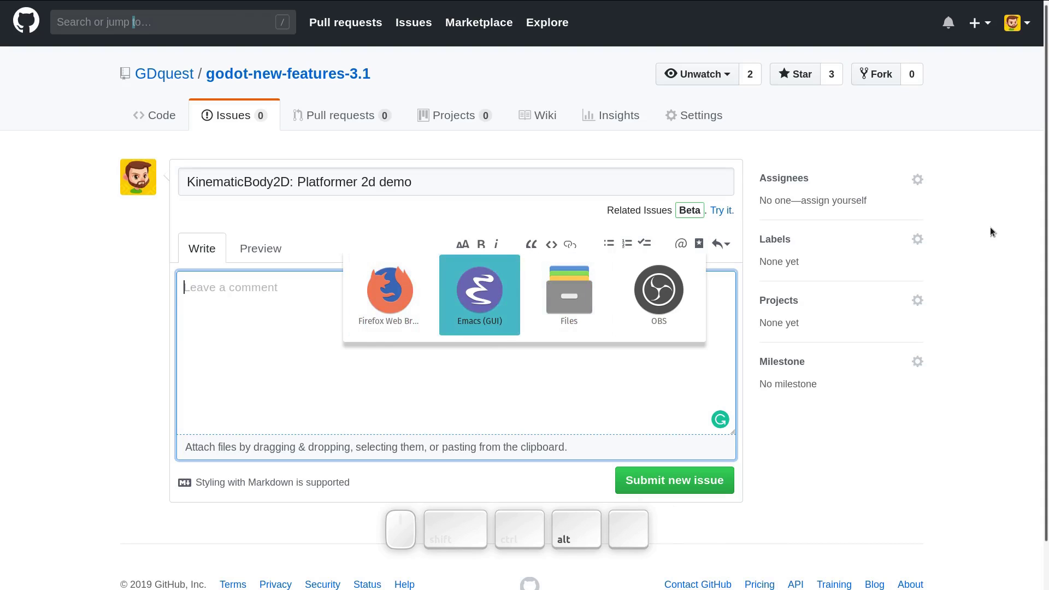
key(alt+Tab)
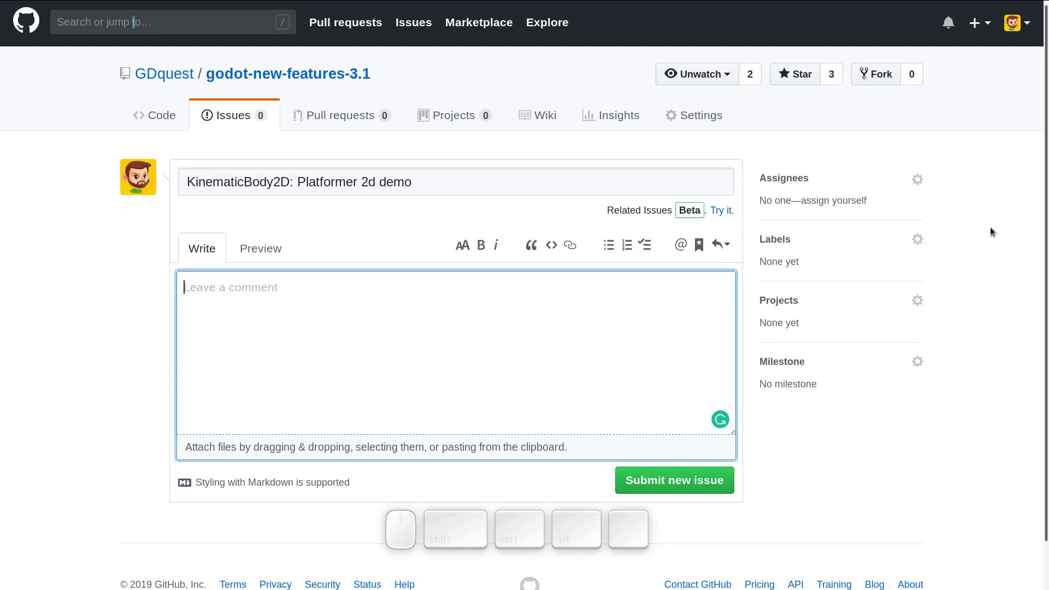
key(Escape)
key(Escape)
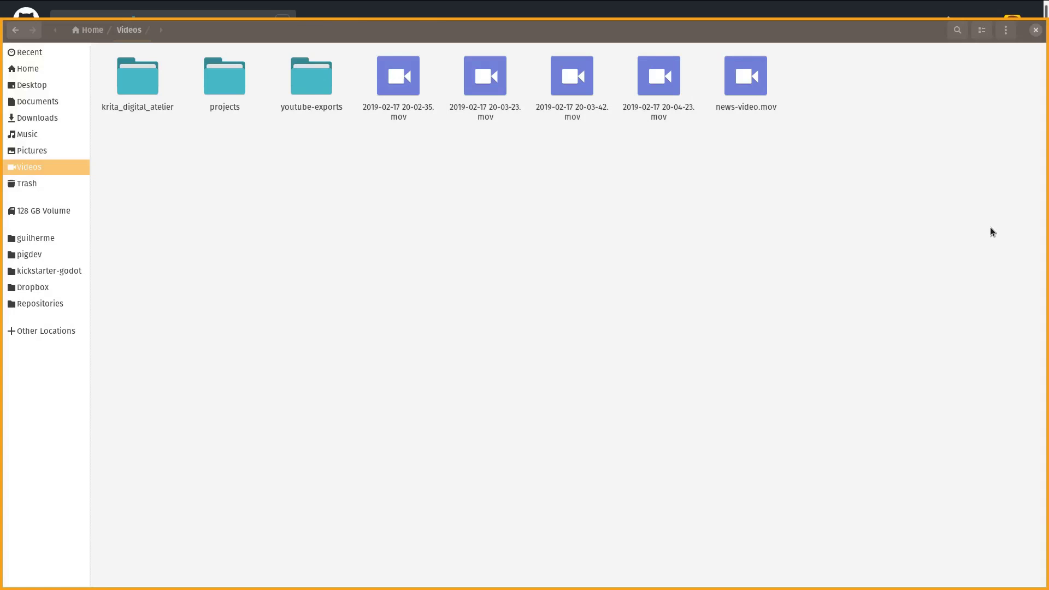
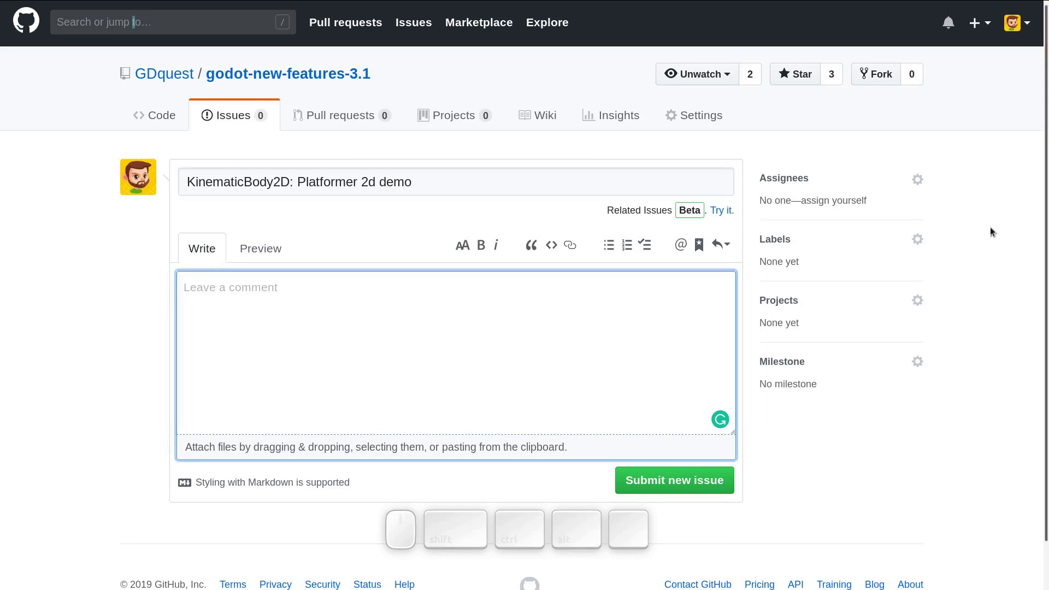
key(alt+Escape)
key(Escape)
key(Escape)
key(alt+Escape)
key(alt+Escape)
key(alt+Escape)
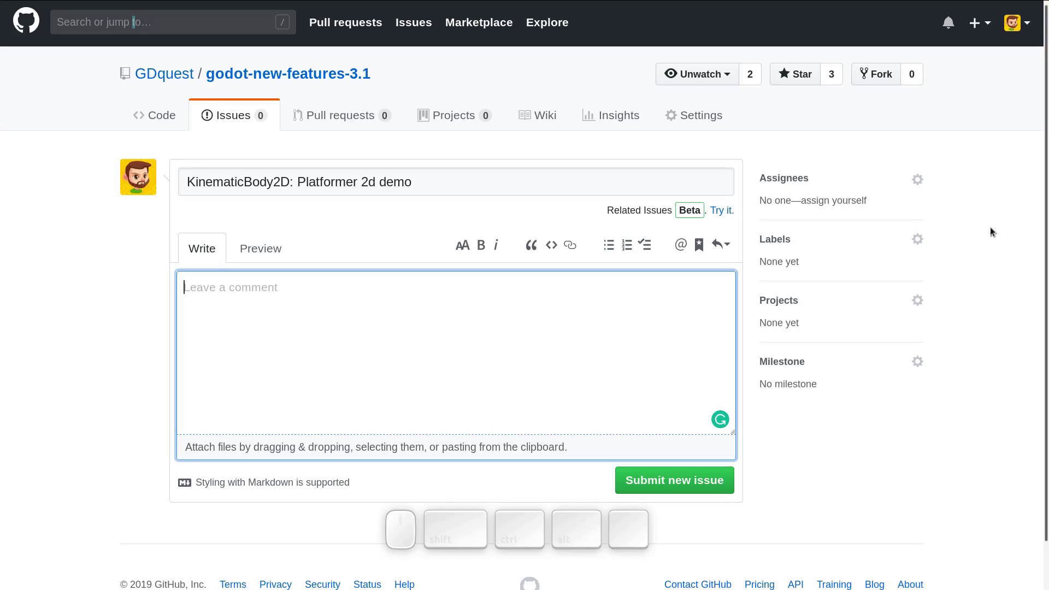
key(shift+alt+Escape)
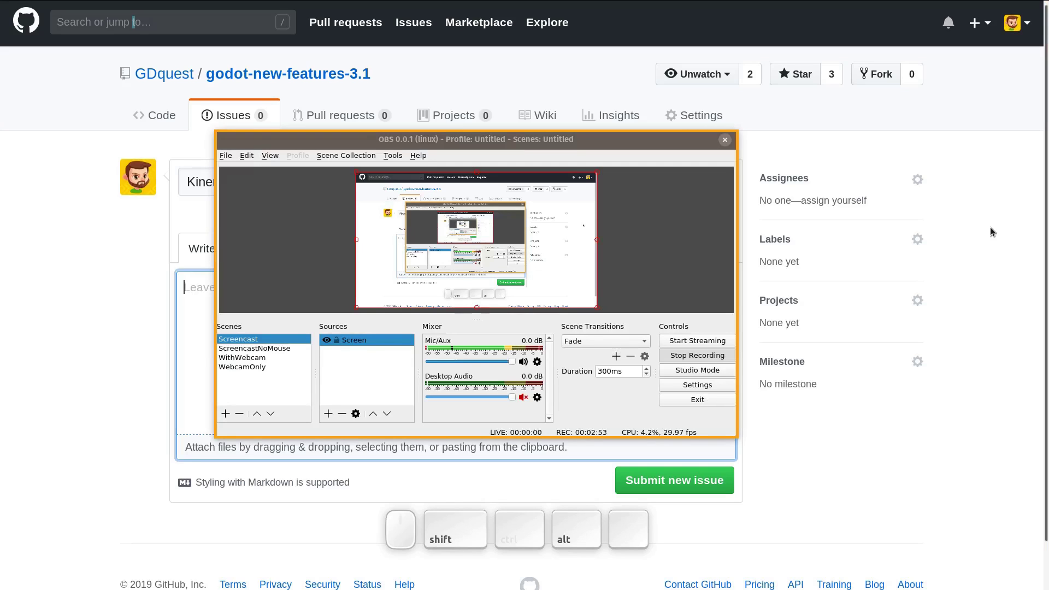
key(shift+alt+Escape)
key(shift+alt+Escape)
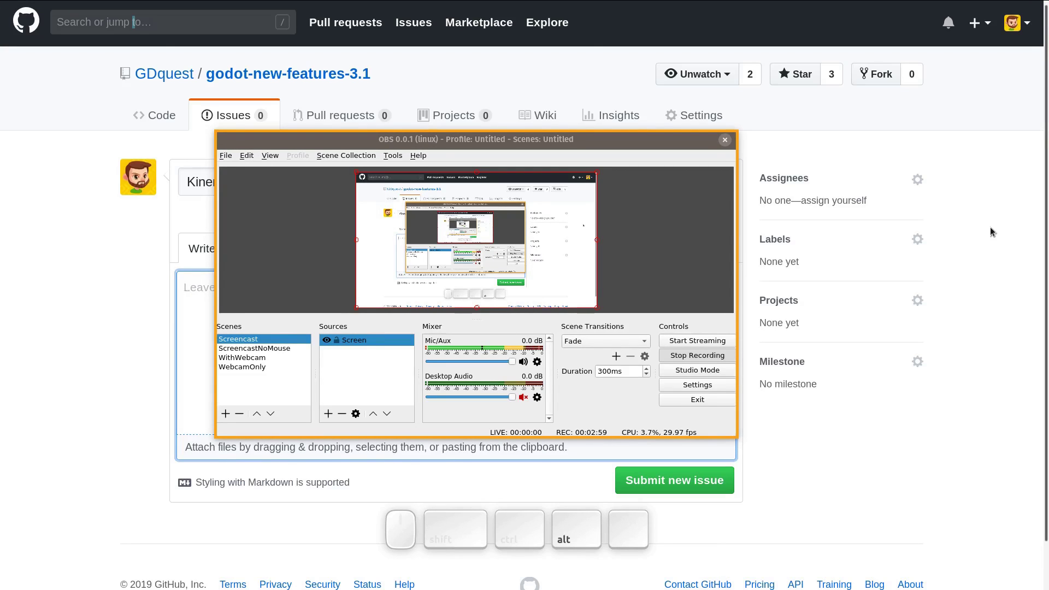
key(alt+Escape)
In the Emacs notes, select and yank the KinematicBody2D section's demo brief
key(alt+Escape)
key(alt+Escape)
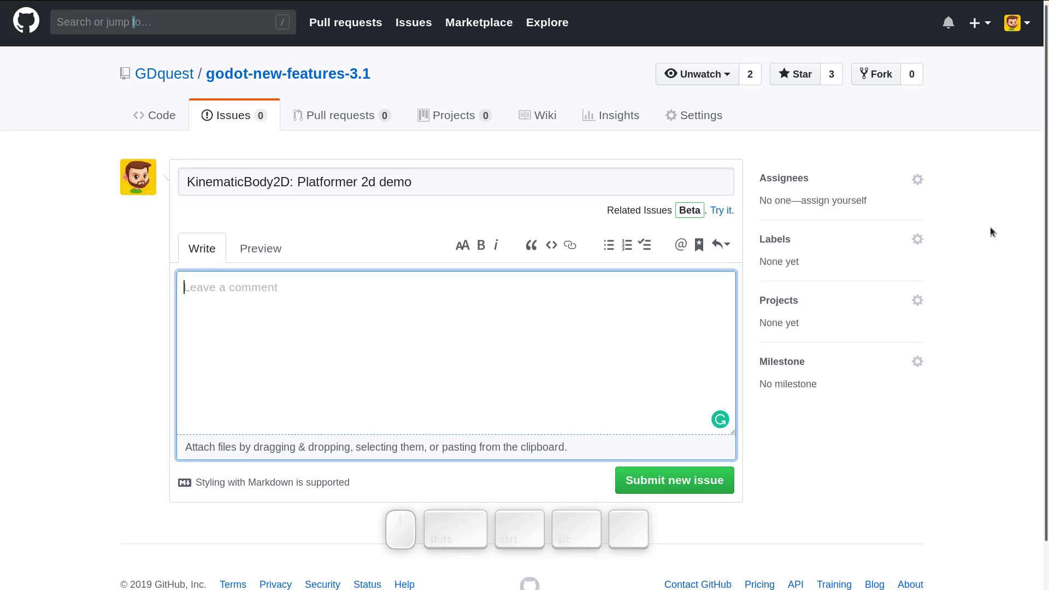
key(alt+Tab)
key(h)
key(j)
key(shift+v)
key(shift+j)
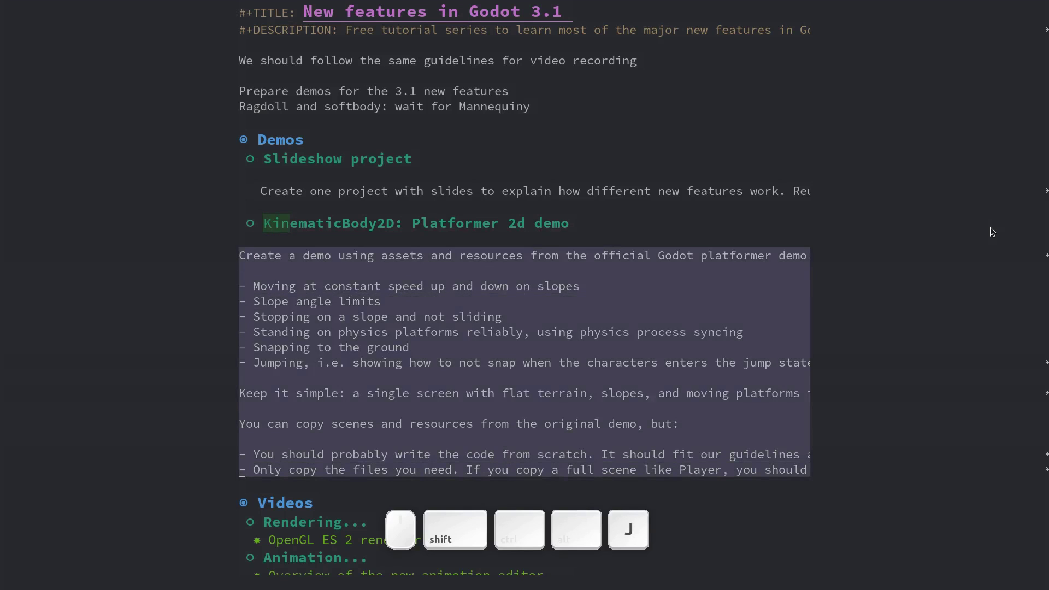
key(y)
Back in GitHub, paste the demo brief into the issue description box
key(alt+Tab)
scroll(down, 3)
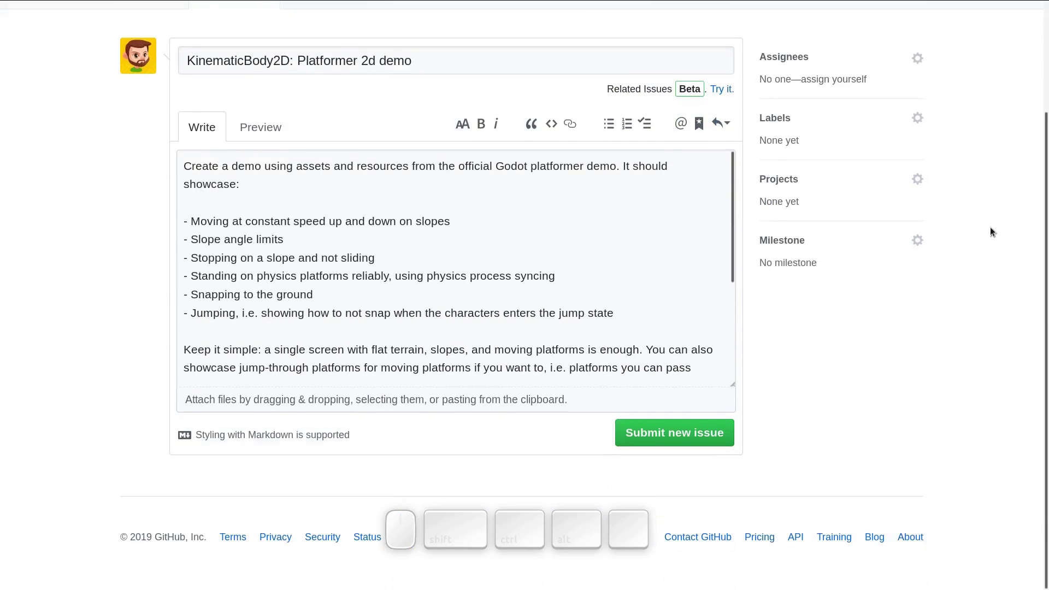
scroll(up, 3)
click(997, 230)
Search the page for 'Sub' to locate the Submit new issue button
key(ctrl+f)
key(ctrl+shift+s)
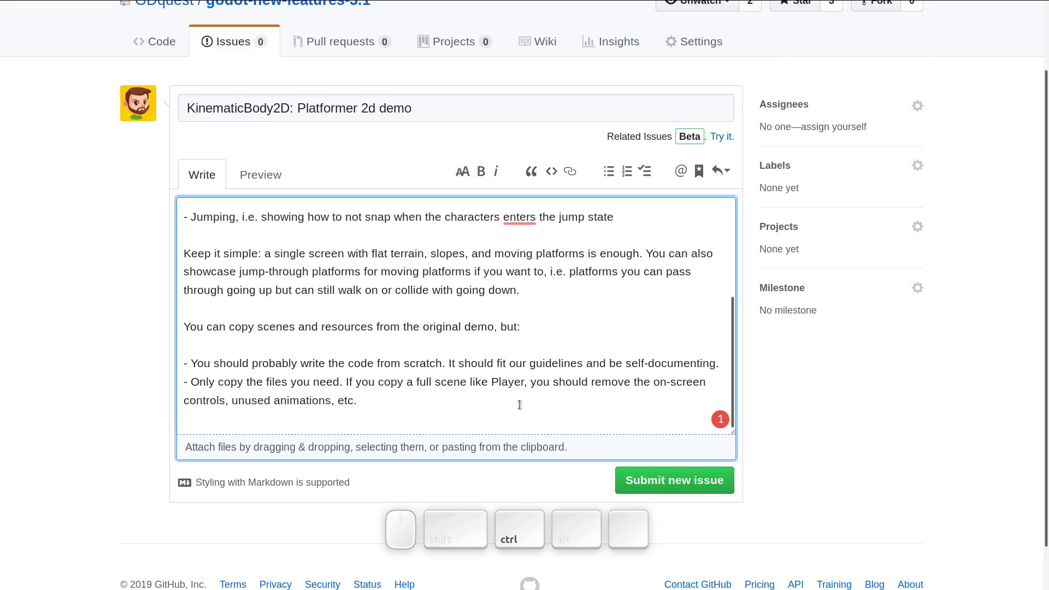
key(ctrl+f)
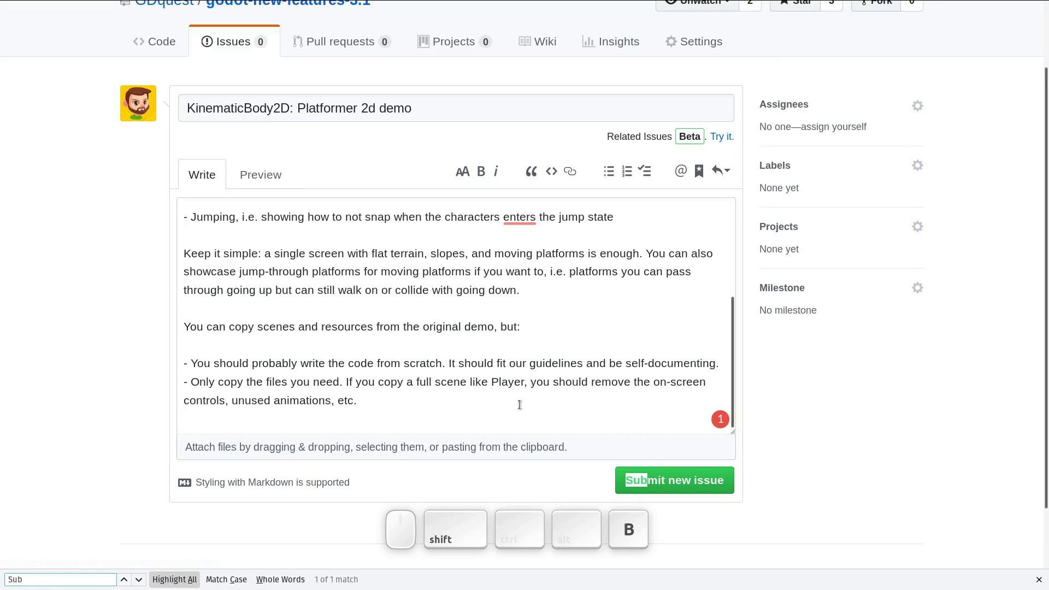
key(Return)
key(Escape)
Move focus to Submit new issue and create issue #1 'KinematicBody2D: Platformer 2d demo'
key(shift+Tab)
key(shift+Tab)
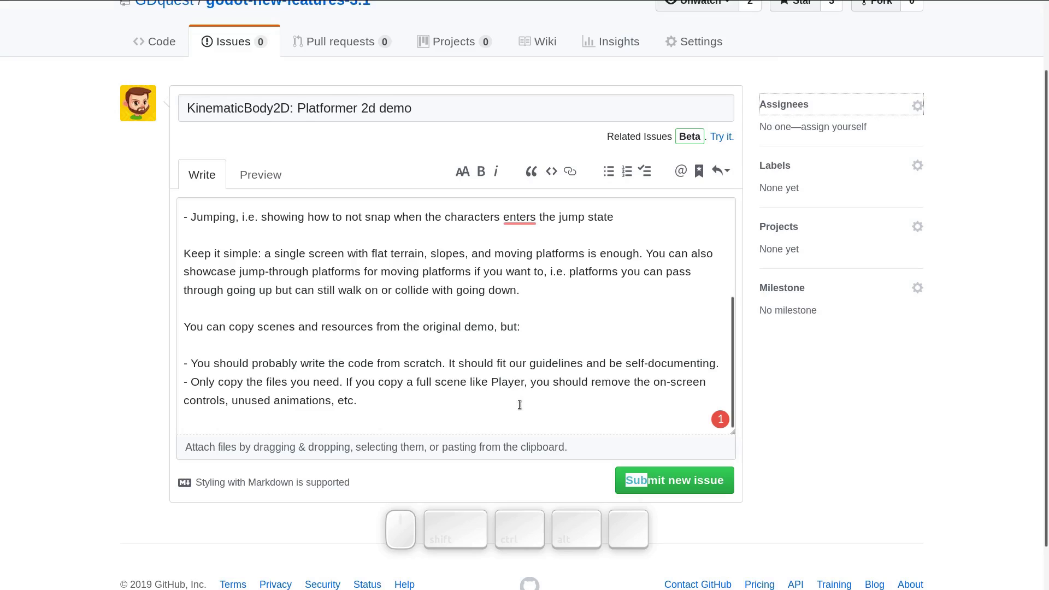
key(shift+Tab)
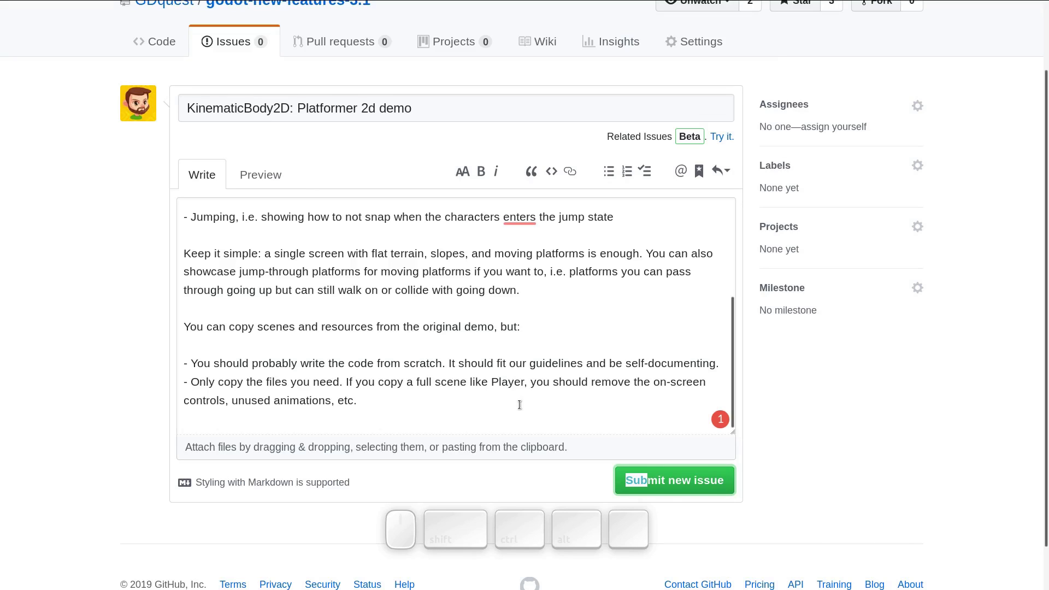
key(Return)
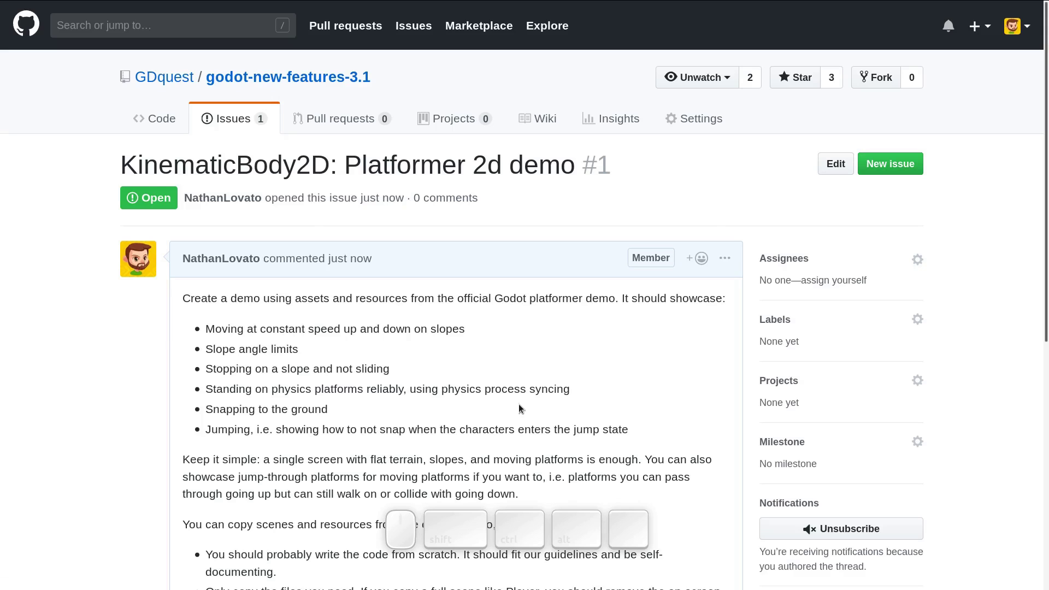
Open the GDQuest campaign article in a new tab from the address bar ('gd')
key(ctrl+t)
key(ctrl+g)
key(ctrl+d)
key(Return)
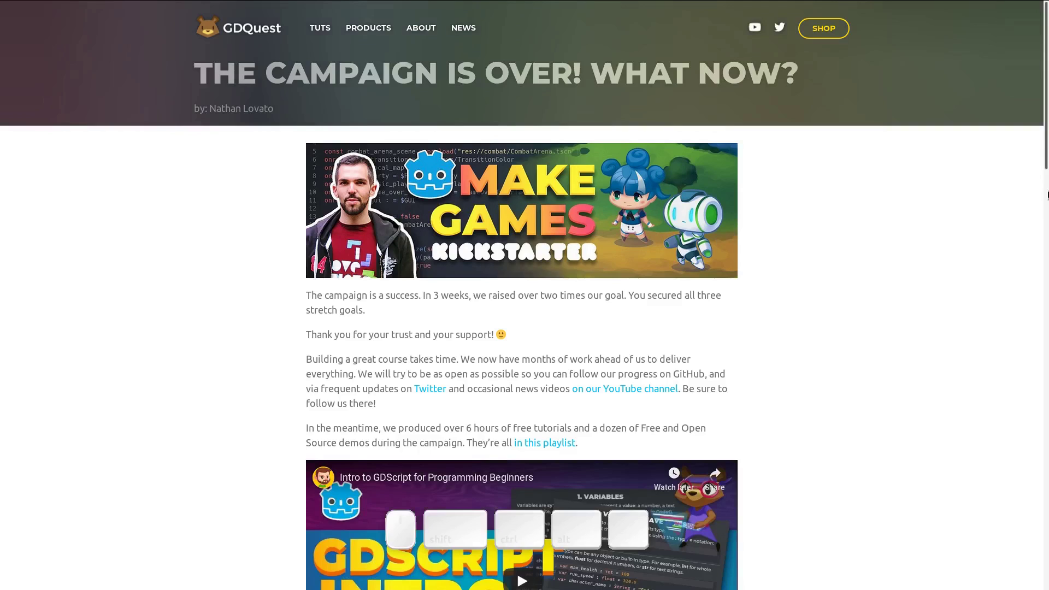
Step through the article links and page down to the When Will I Get My Rewards section
key(Tab)
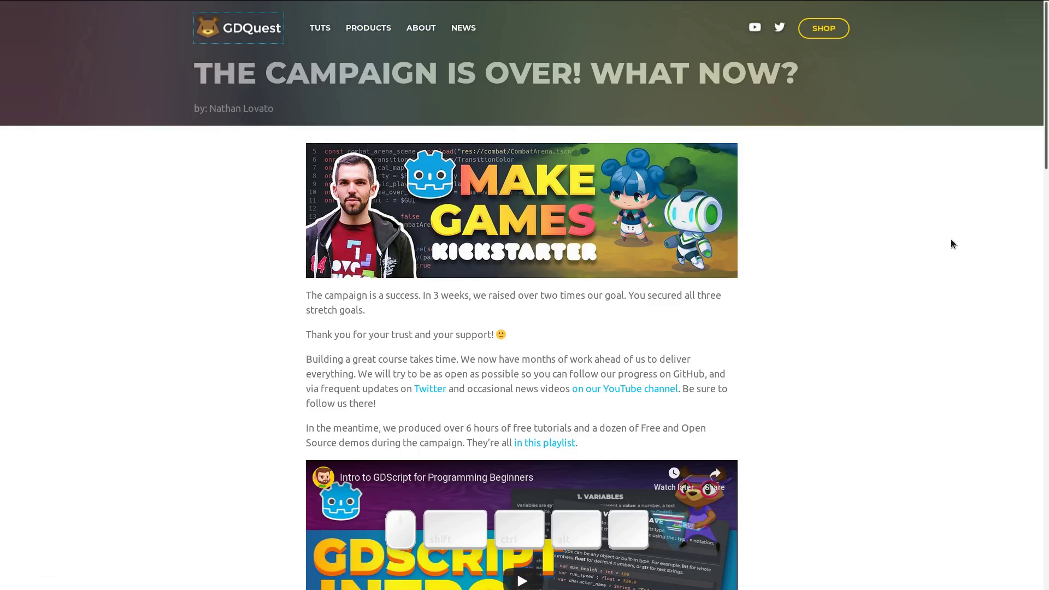
key(ctrl+f)
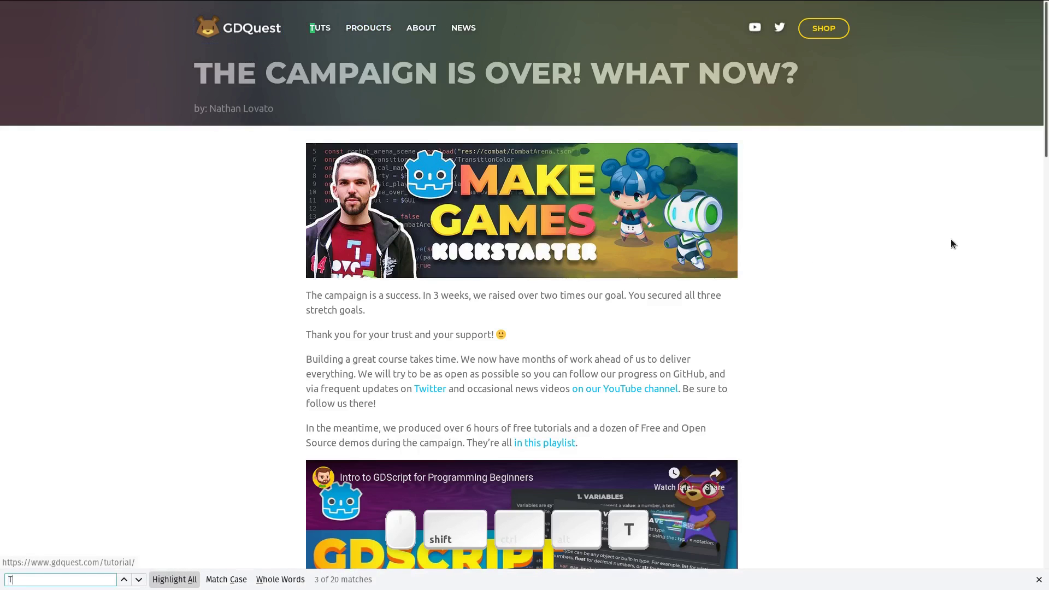
key(Escape)
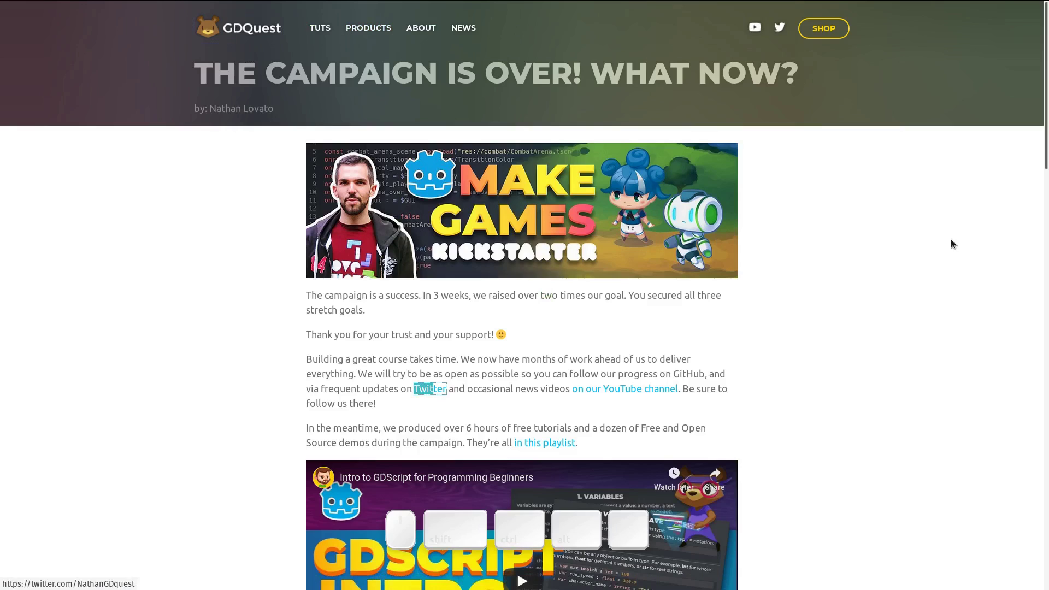
key(Tab)
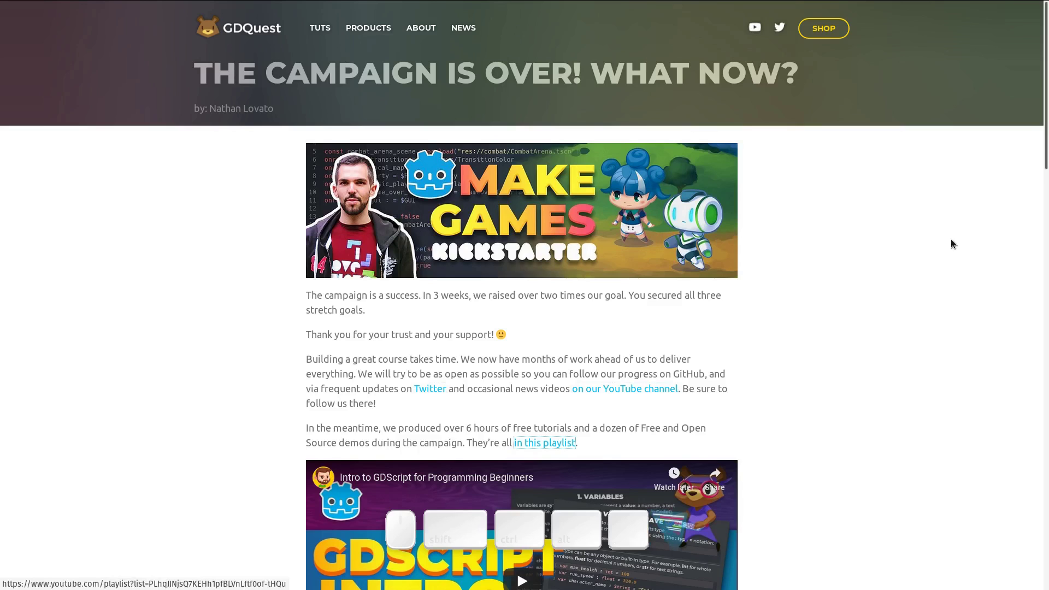
key(Tab)
key(shift+Tab)
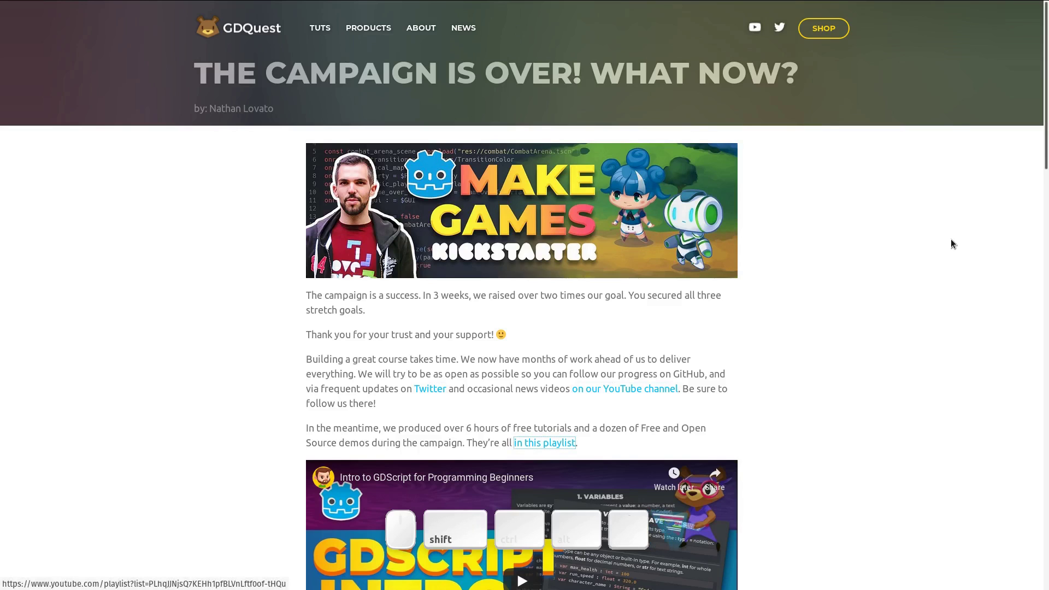
key(Page_Down)
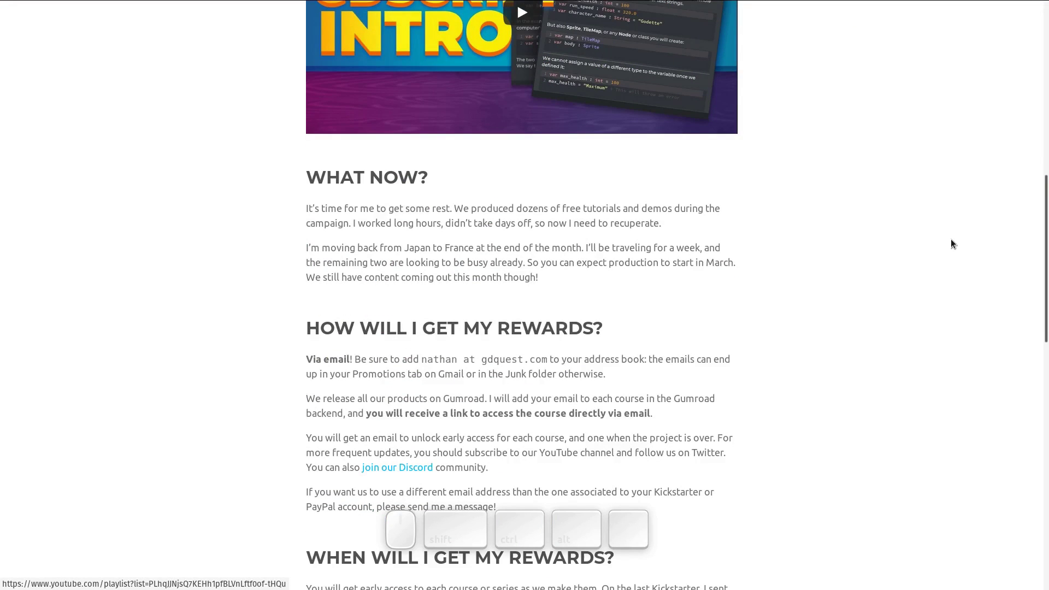
key(Tab)
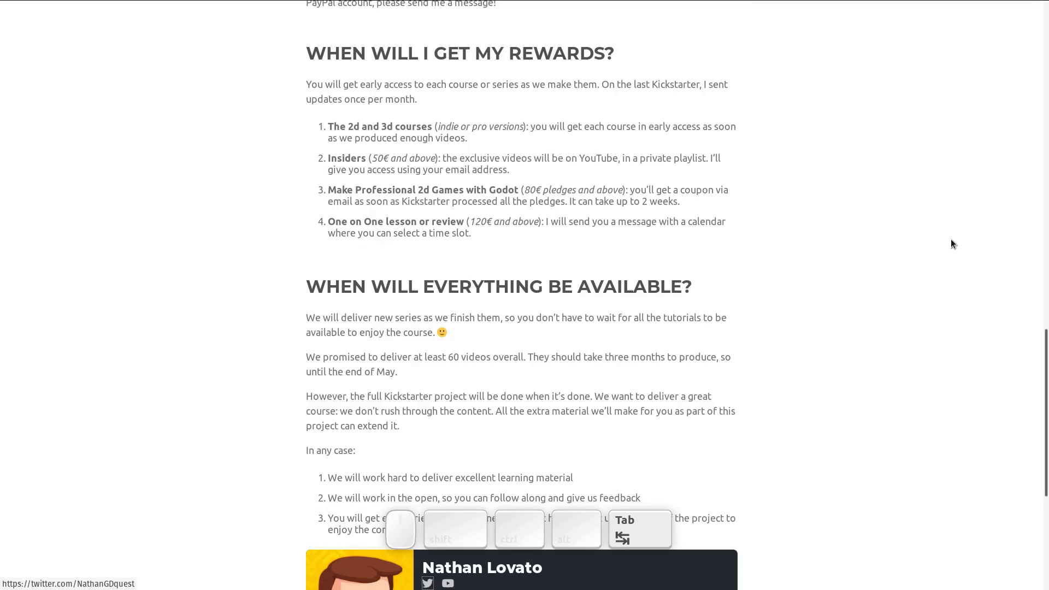
key(shift+Tab)
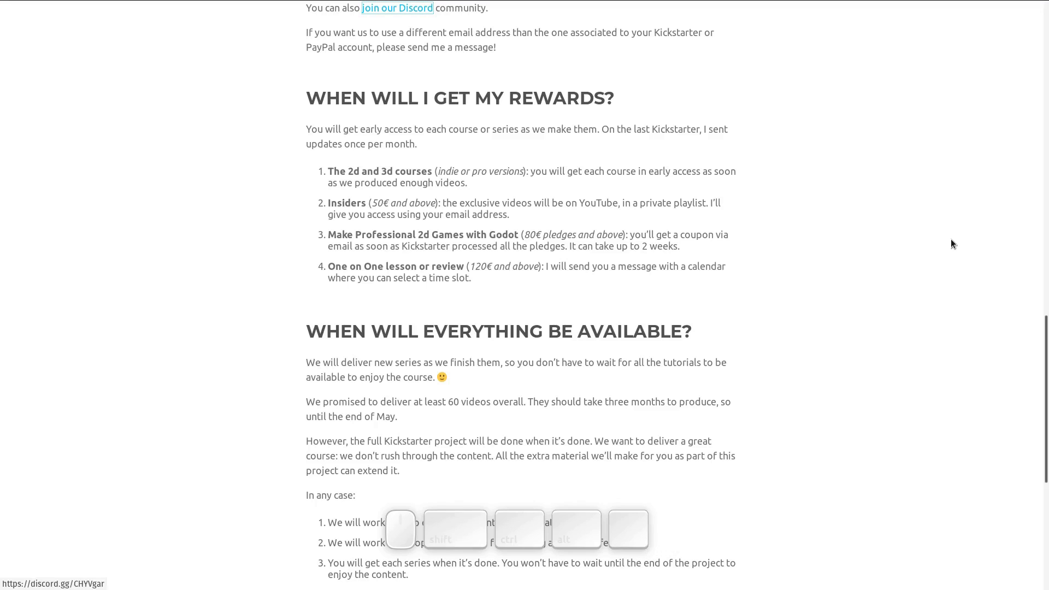
Move a text caret through the article by characters and words near the Discord link
key(Up)
key(Down)
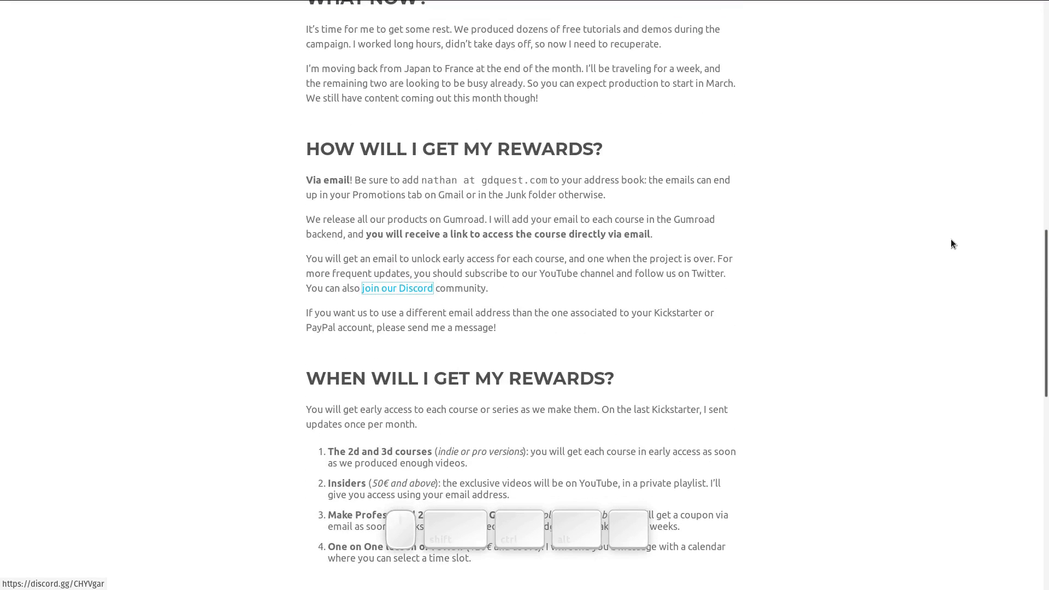
key(shift+Right)
key(shift+Left)
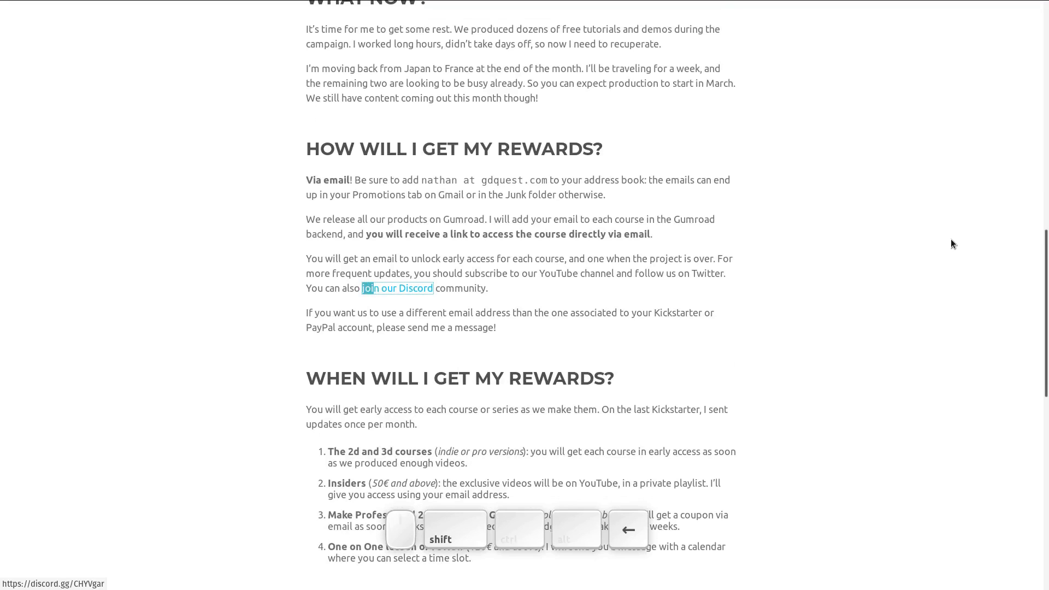
key(shift+Right)
key(shift+Left)
key(shift+Right)
key(ctrl+shift+Left)
key(ctrl+shift+Right)
key(ctrl+shift+Left)
key(ctrl+shift+Right)
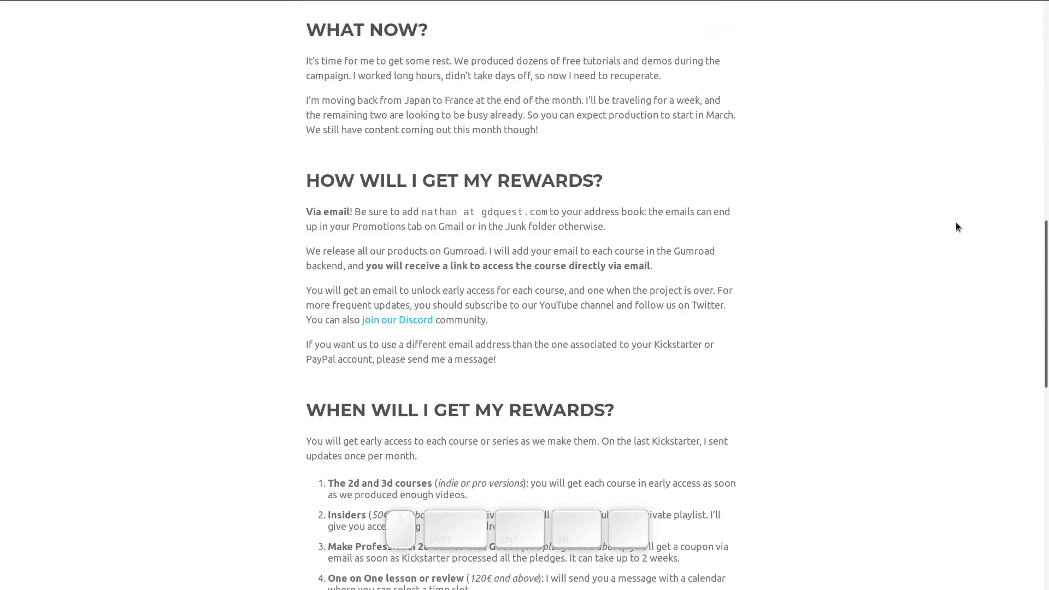
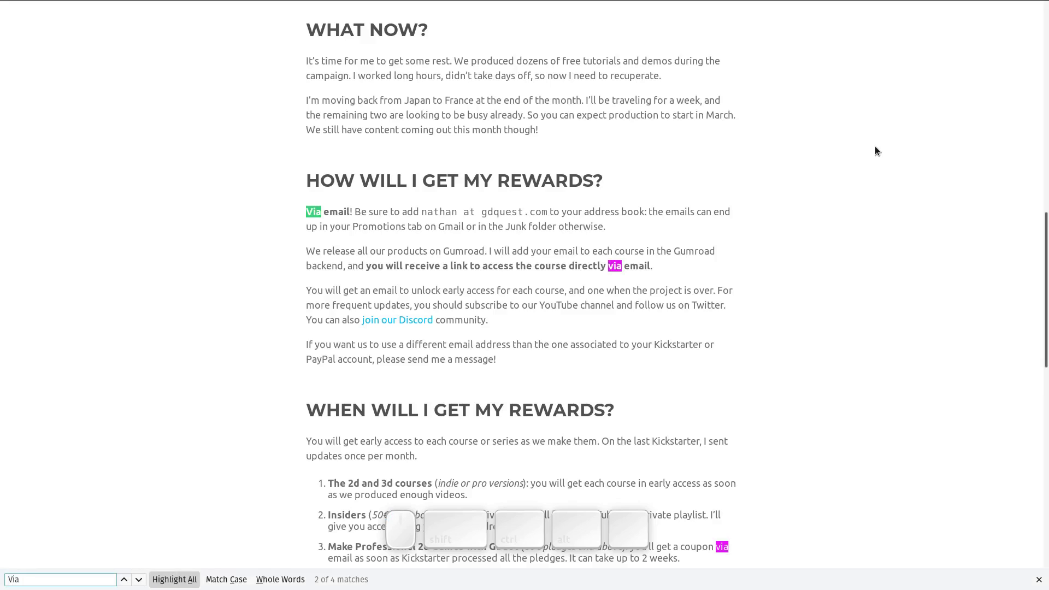
Escape the 'Via' search and extend the selection by words to cover 'Via email!'
key(Escape)
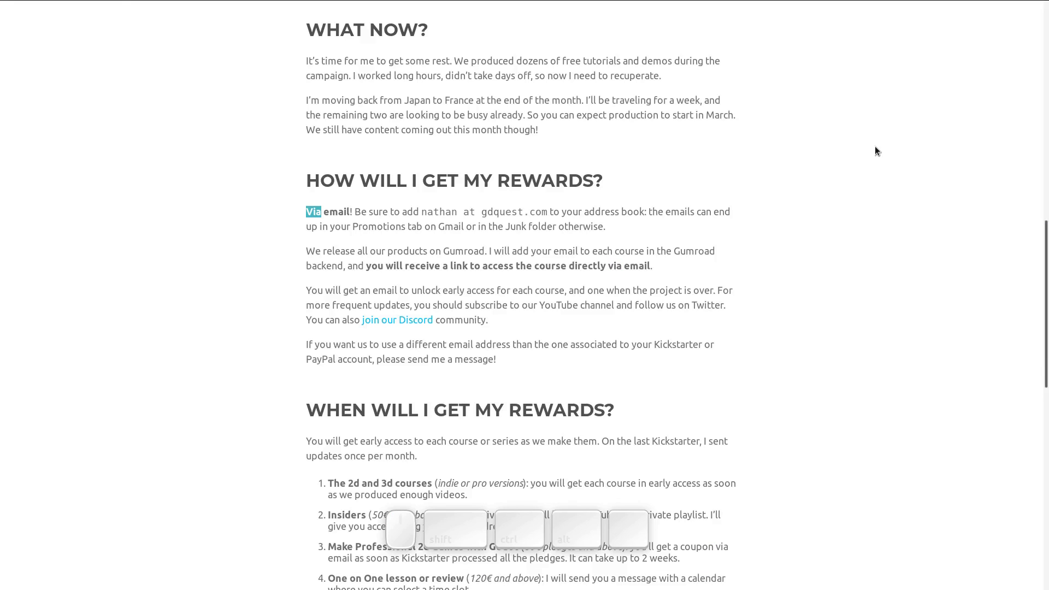
key(shift+Right)
key(shift+Left)
key(shift+Right)
key(shift+Left)
key(shift+Right)
key(shift+Left)
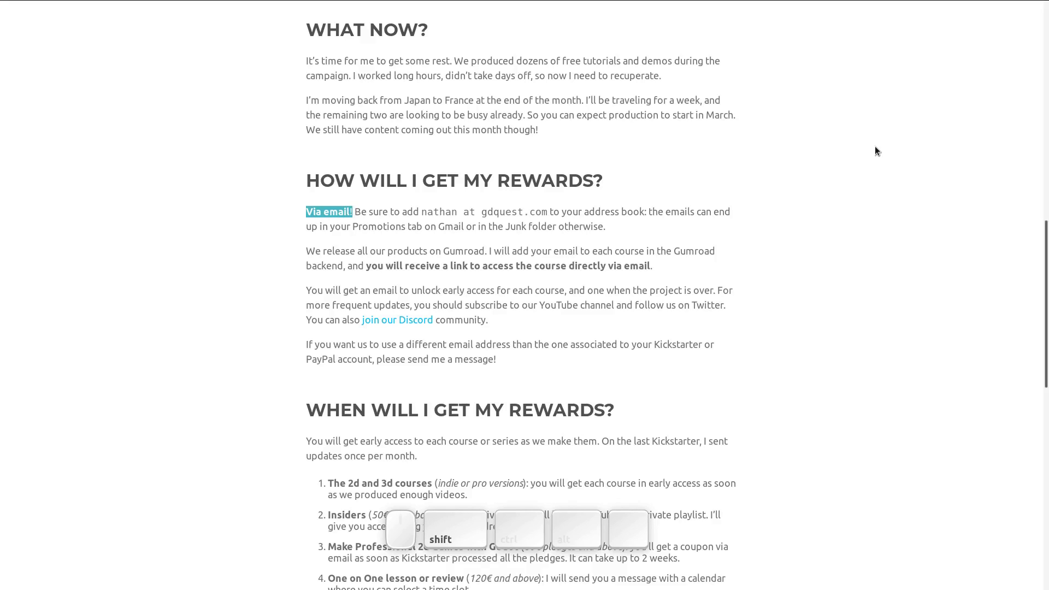
Extend the selection to the line end and down toward the end of the Via email paragraph
key(shift+End)
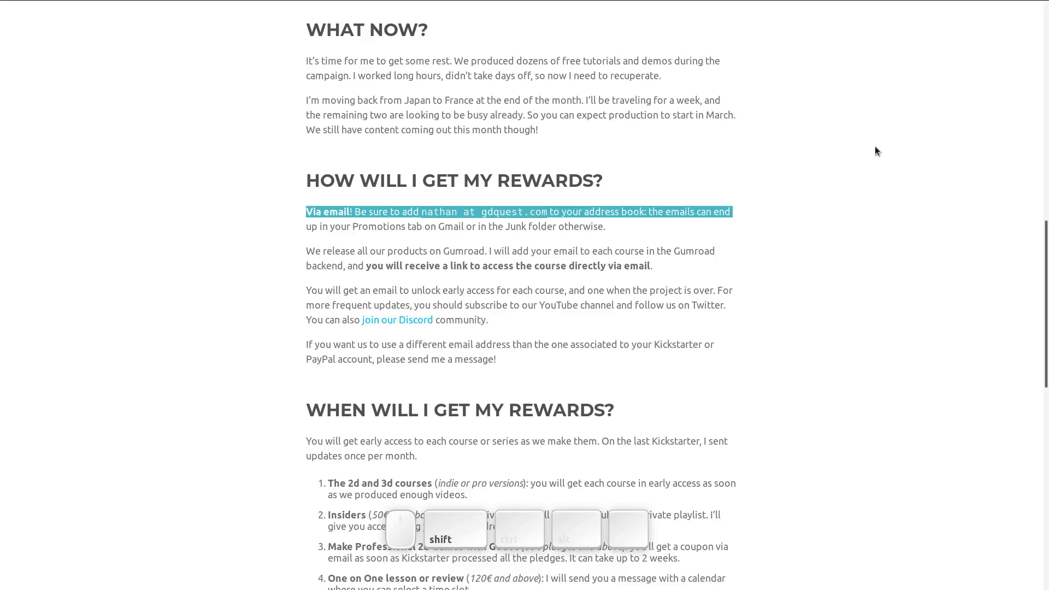
key(shift+Down)
key(shift+Up)
key(shift+Down)
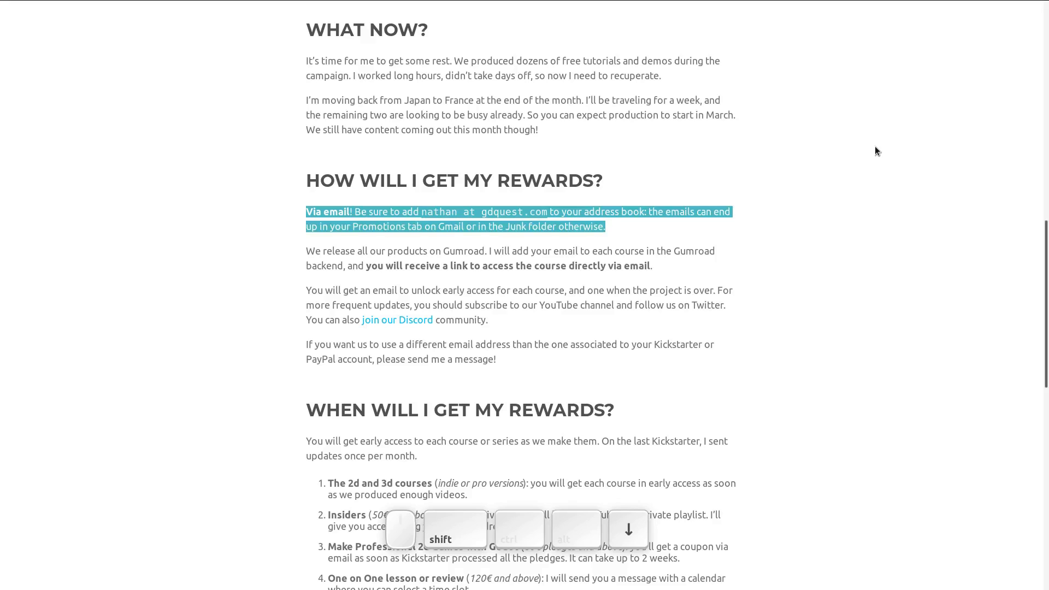
key(shift+Up)
key(shift+Down)
key(shift+Down)
key(shift+Up)
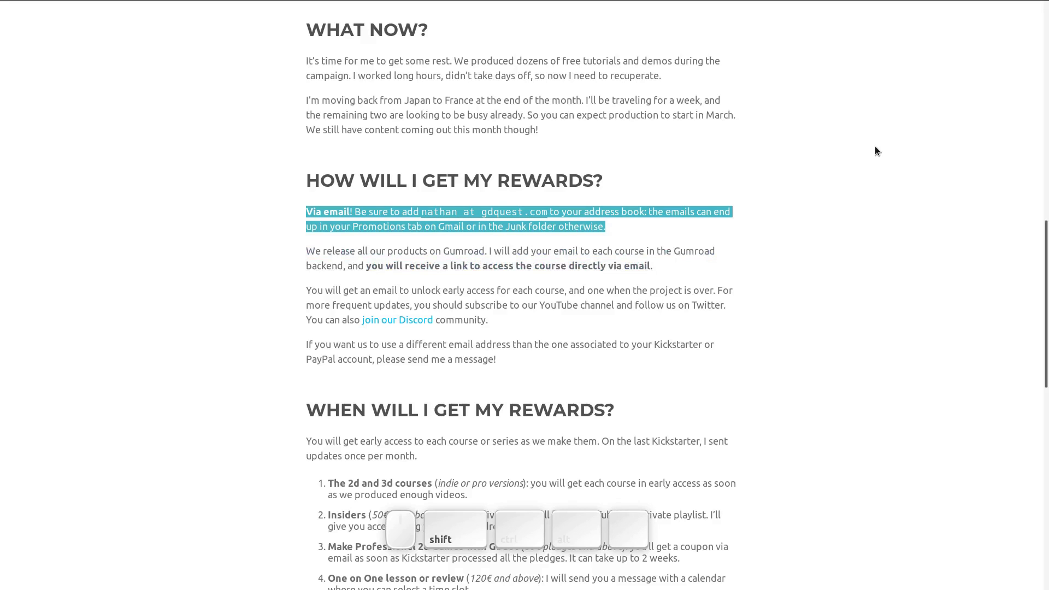
Adjust the selection by words, then extend it through 'Junk folder otherwise.'
key(shift+Left)
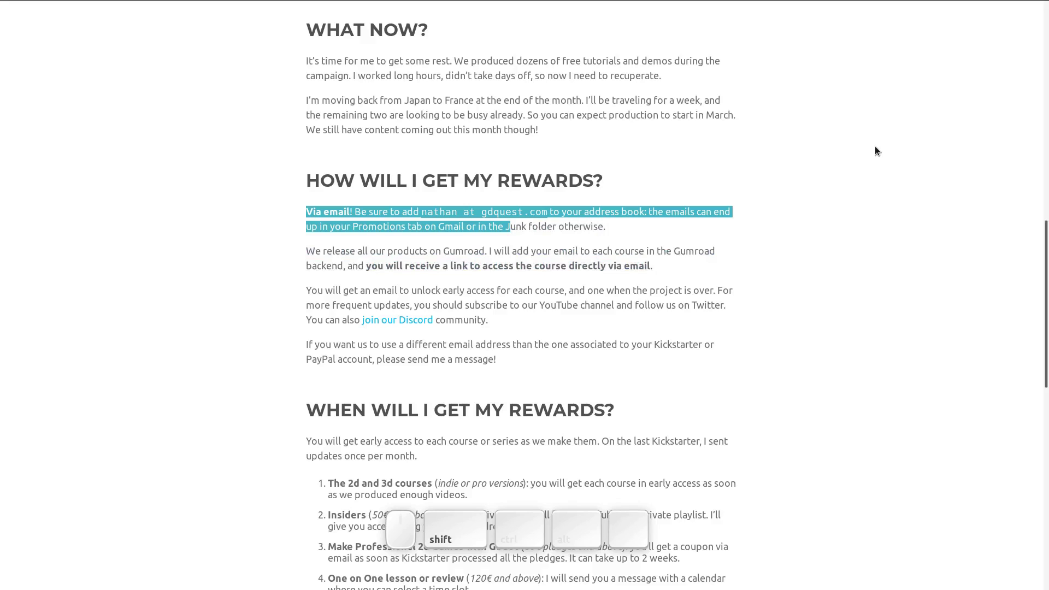
key(ctrl+shift+Left)
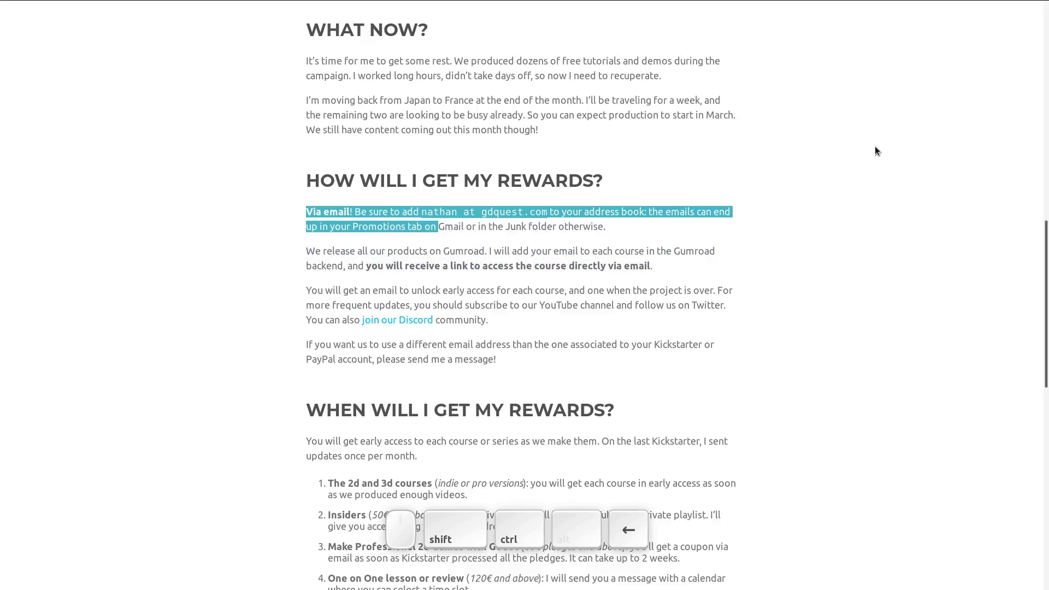
key(ctrl+shift+Right)
key(ctrl+shift+Left)
key(ctrl+shift+Right)
key(Left)
key(Right)
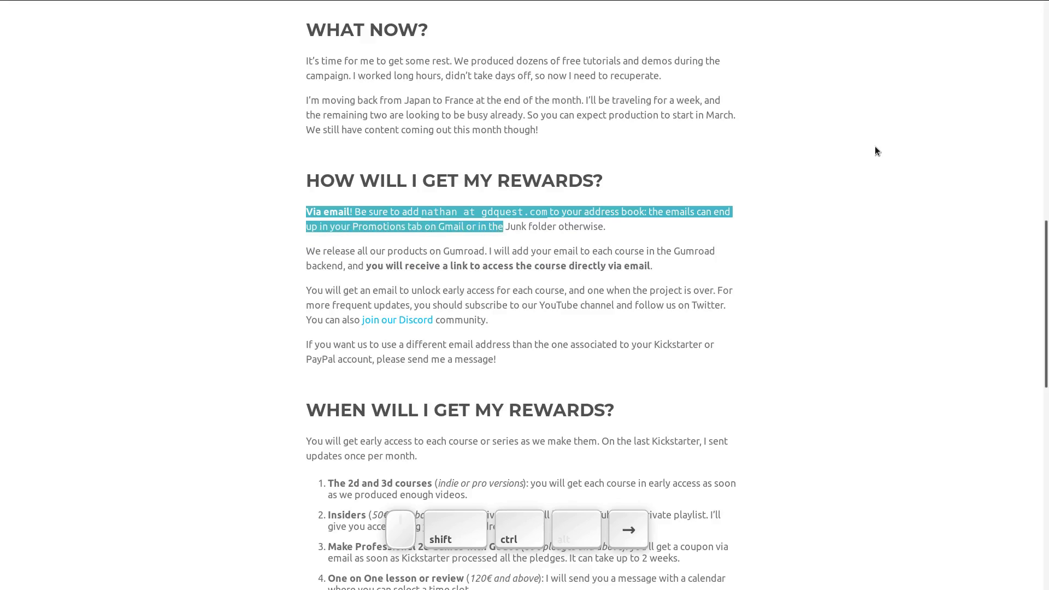
key(ctrl+shift+Down)
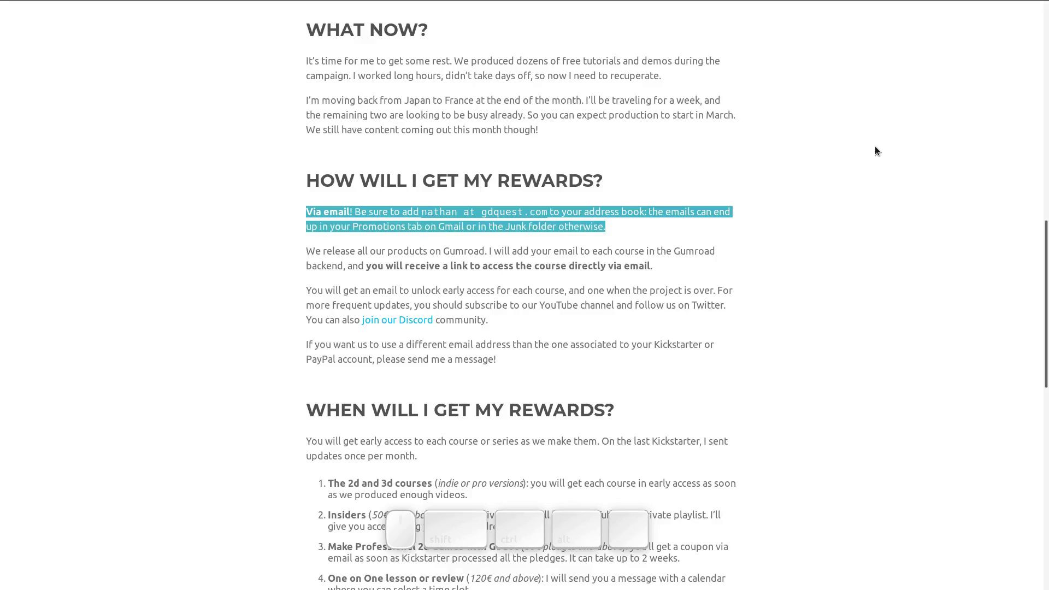
Scroll around the reward tiers list and return to the How Will I Get My Rewards section
key(Down)
scroll(down, 3)
key(Up)
scroll(up, 3)
scroll(down, 3)
key(Up)
scroll(up, 3)
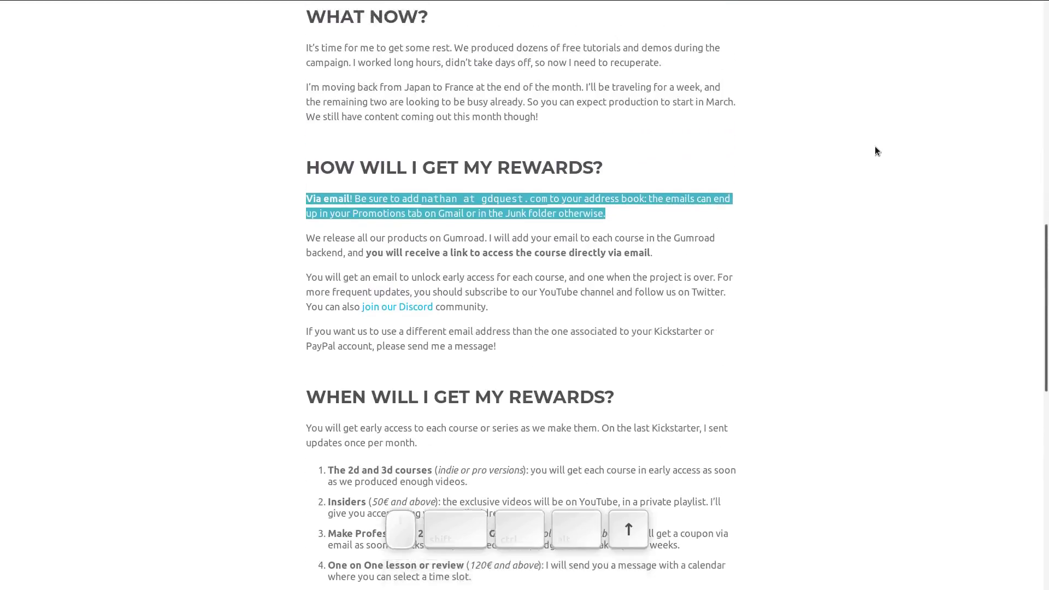
key(Down)
key(Up)
key(Down)
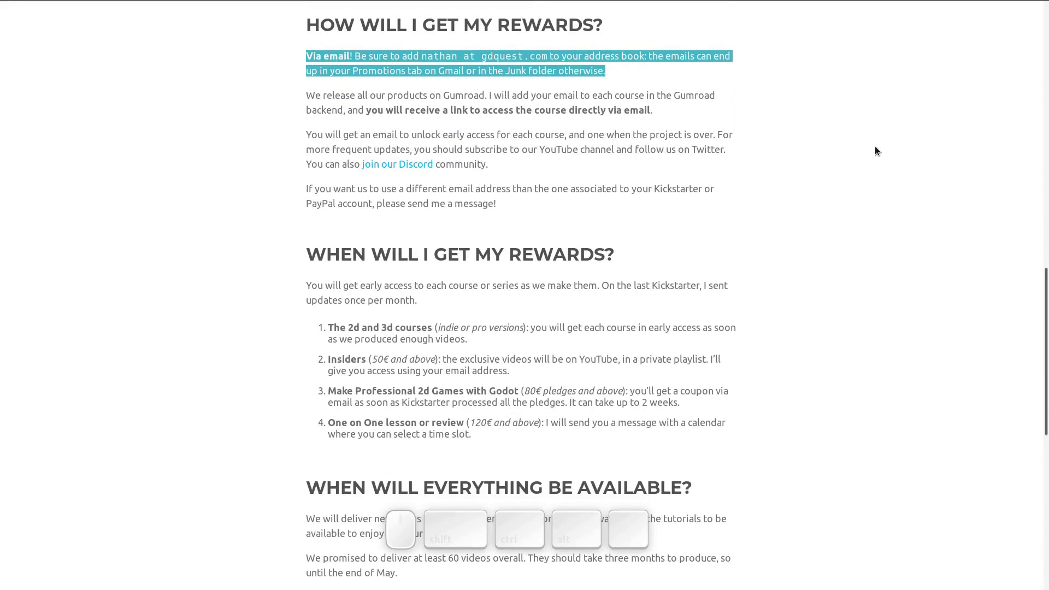
key(Up)
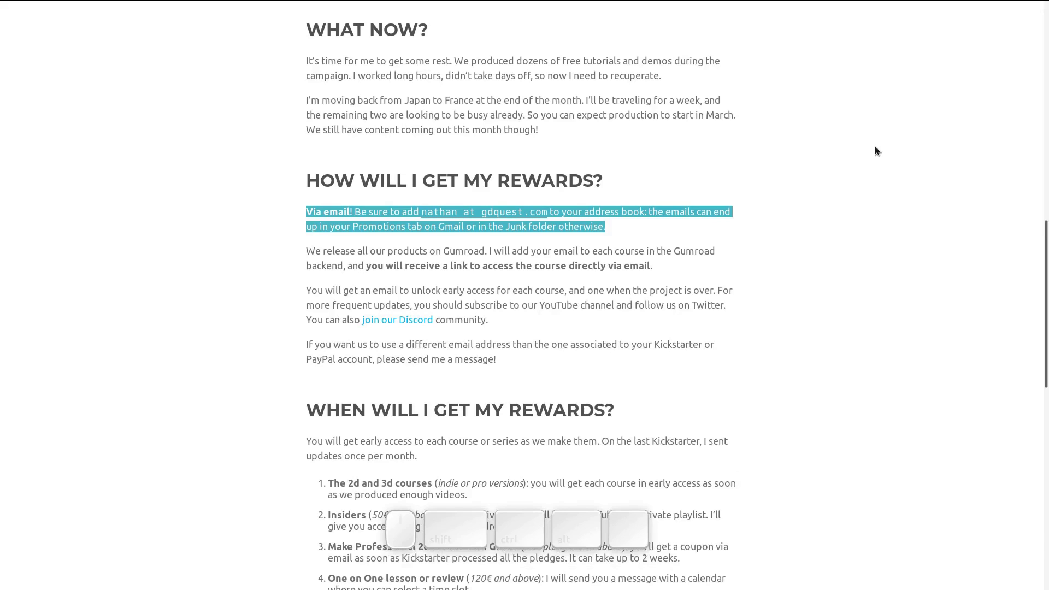
Extend the keyboard selection through the Gumroad paragraph, ending at 'follow us on Twitter.'
key(shift+Down)
key(shift+Up)
key(shift+Down)
key(shift+Up)
key(shift+Down)
key(shift+End)
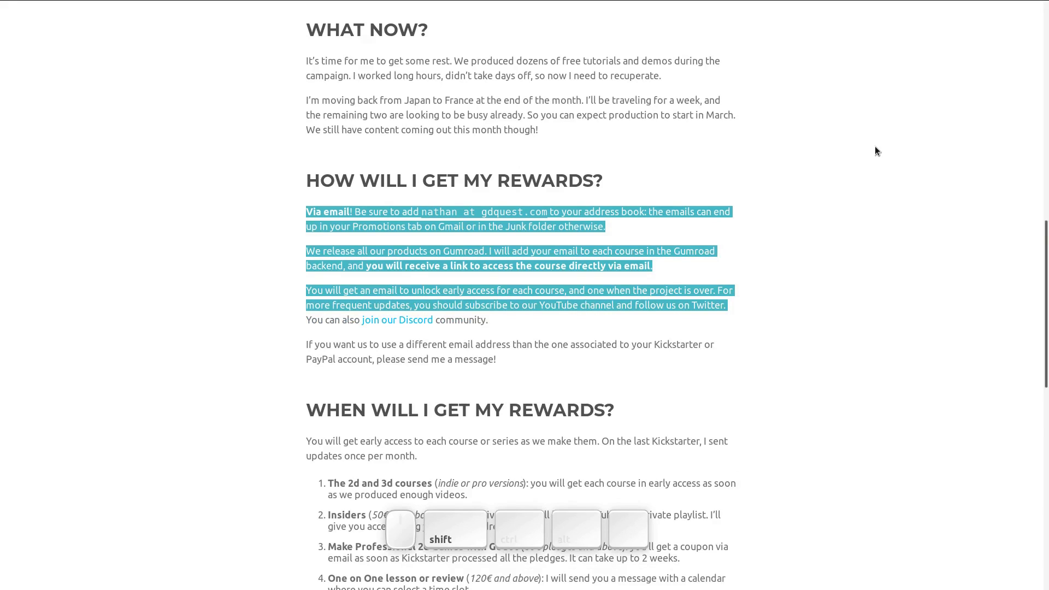